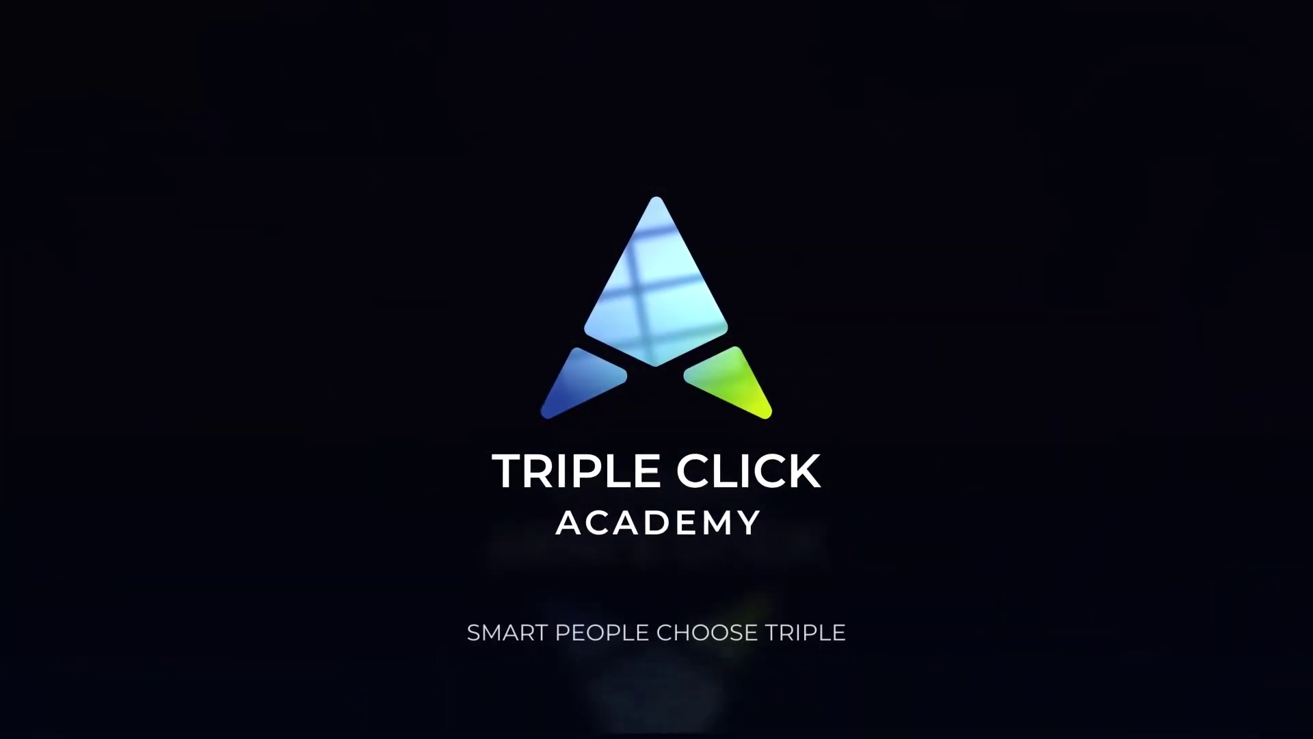
Pause the Ouroboros 2 Promo video on YouTube at 0:36.
click(1067, 574)
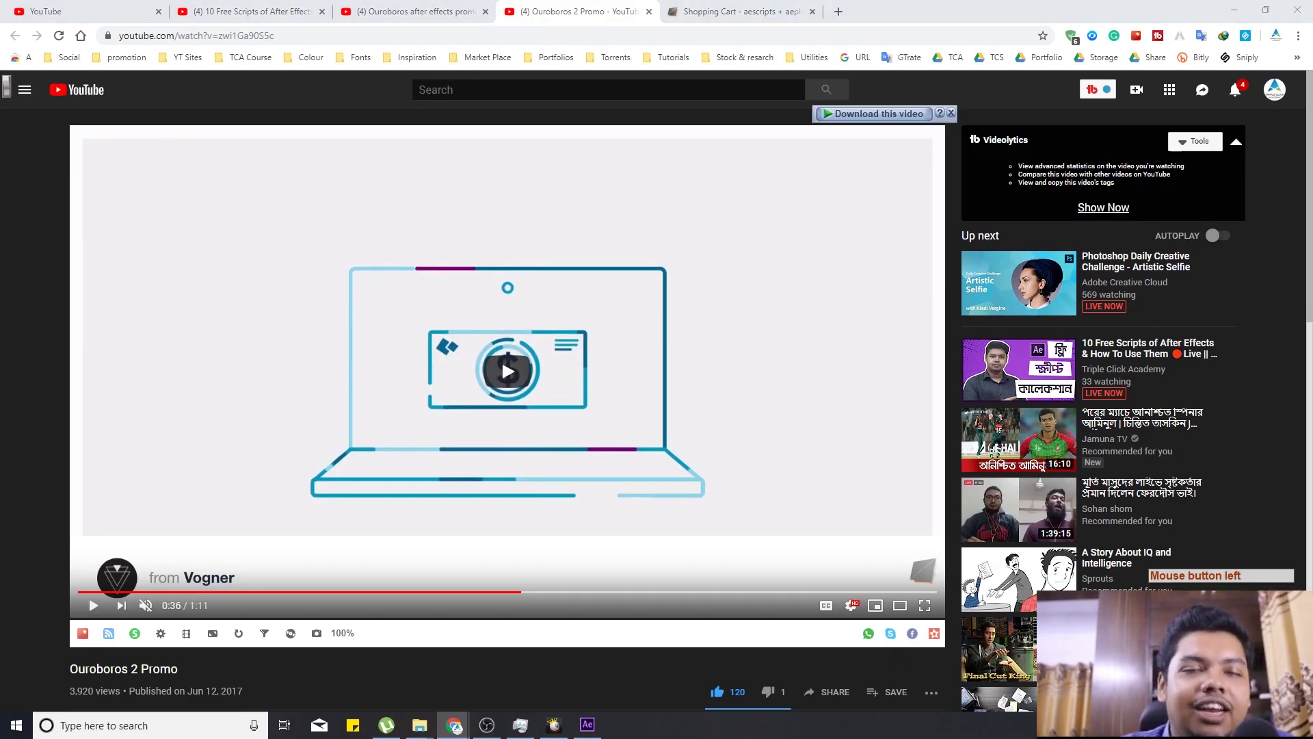
Add a full-frame white solid background to Comp 1 in After Effects.
click(1067, 573)
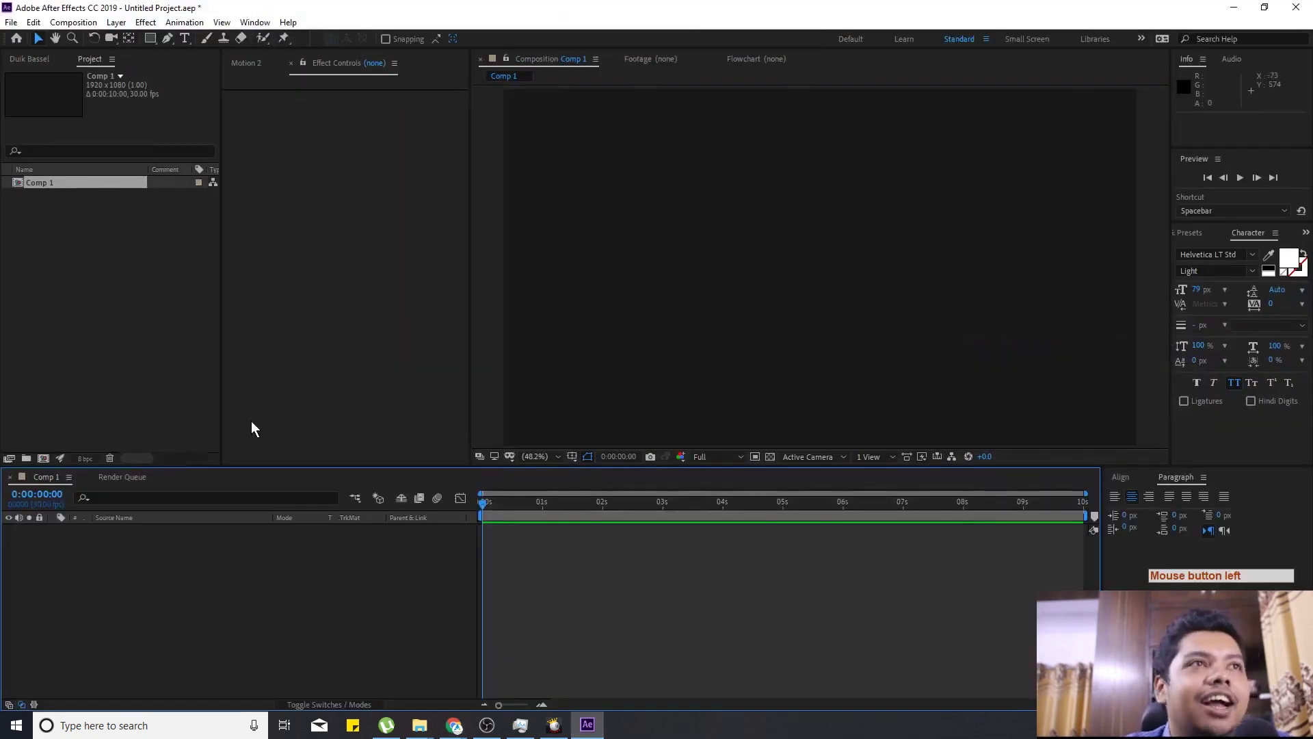
click(185, 582)
key(ctrl+y)
click(187, 575)
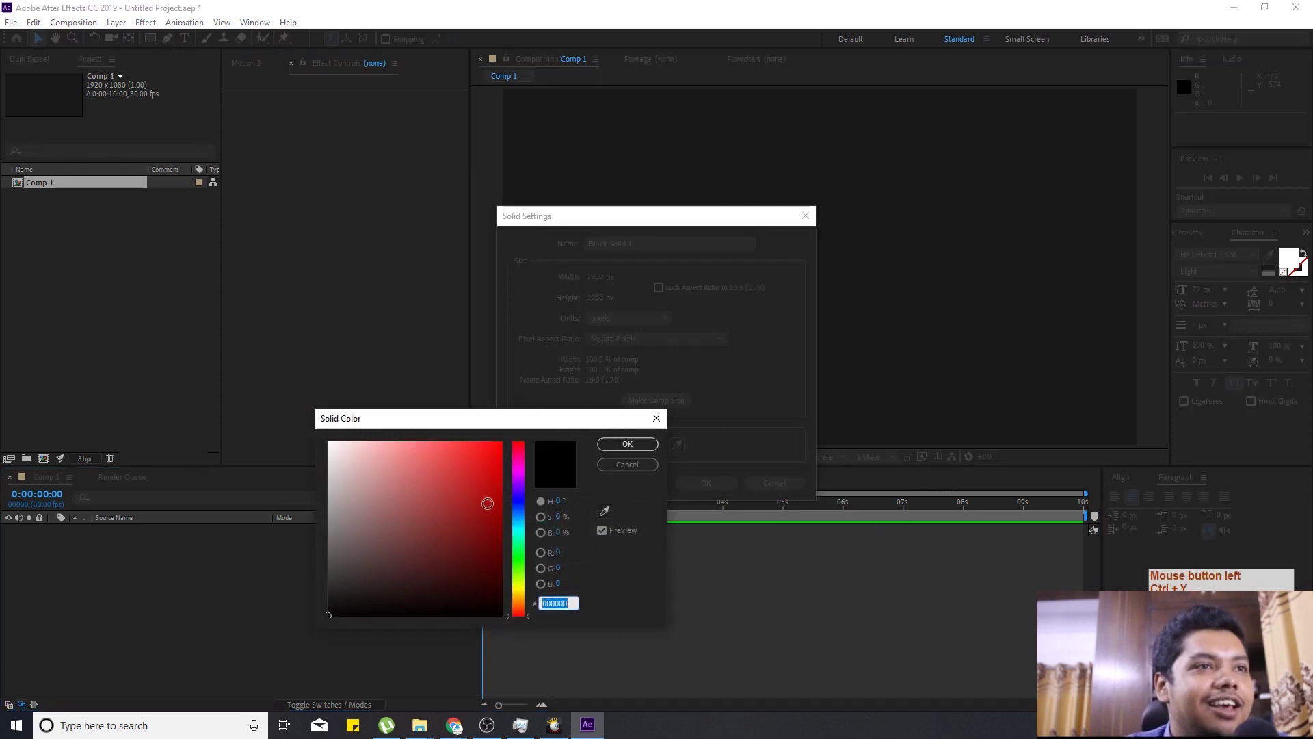
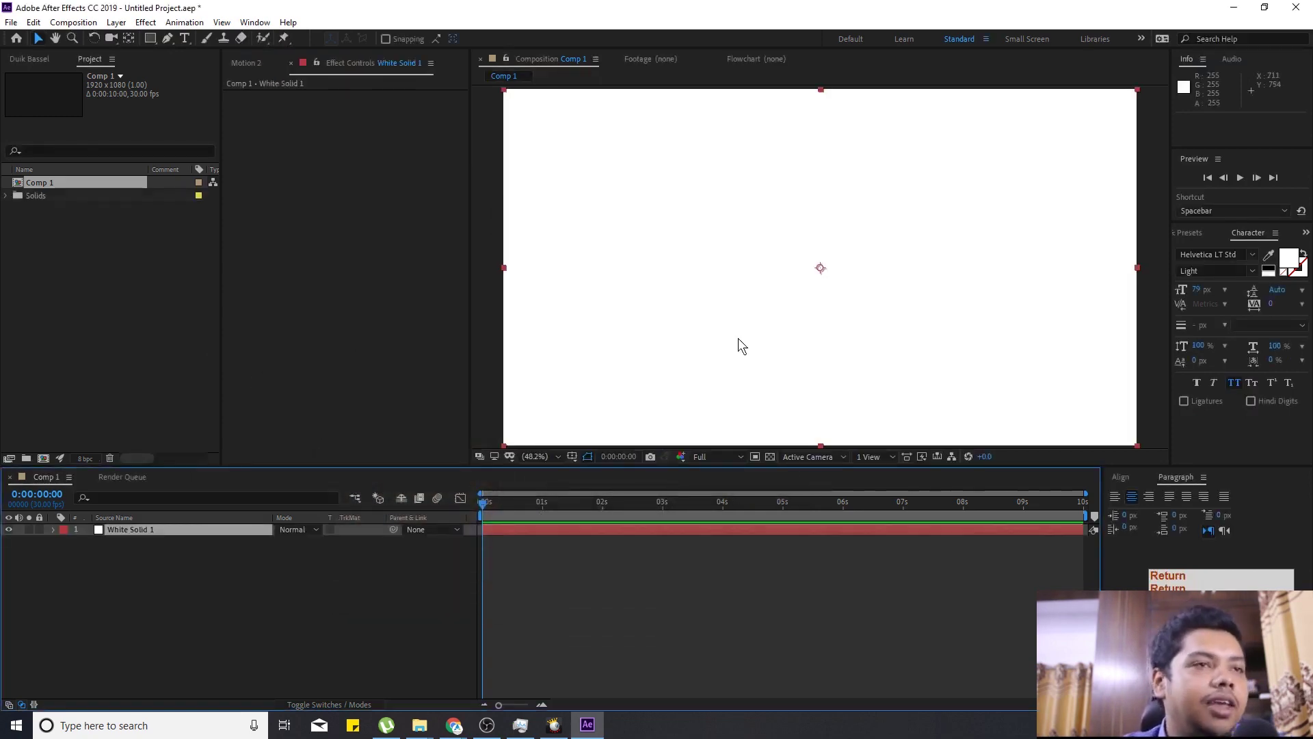
Add a 200×200 red solid (FF192F) square above the white background.
key(ctrl+y)
key(Return)
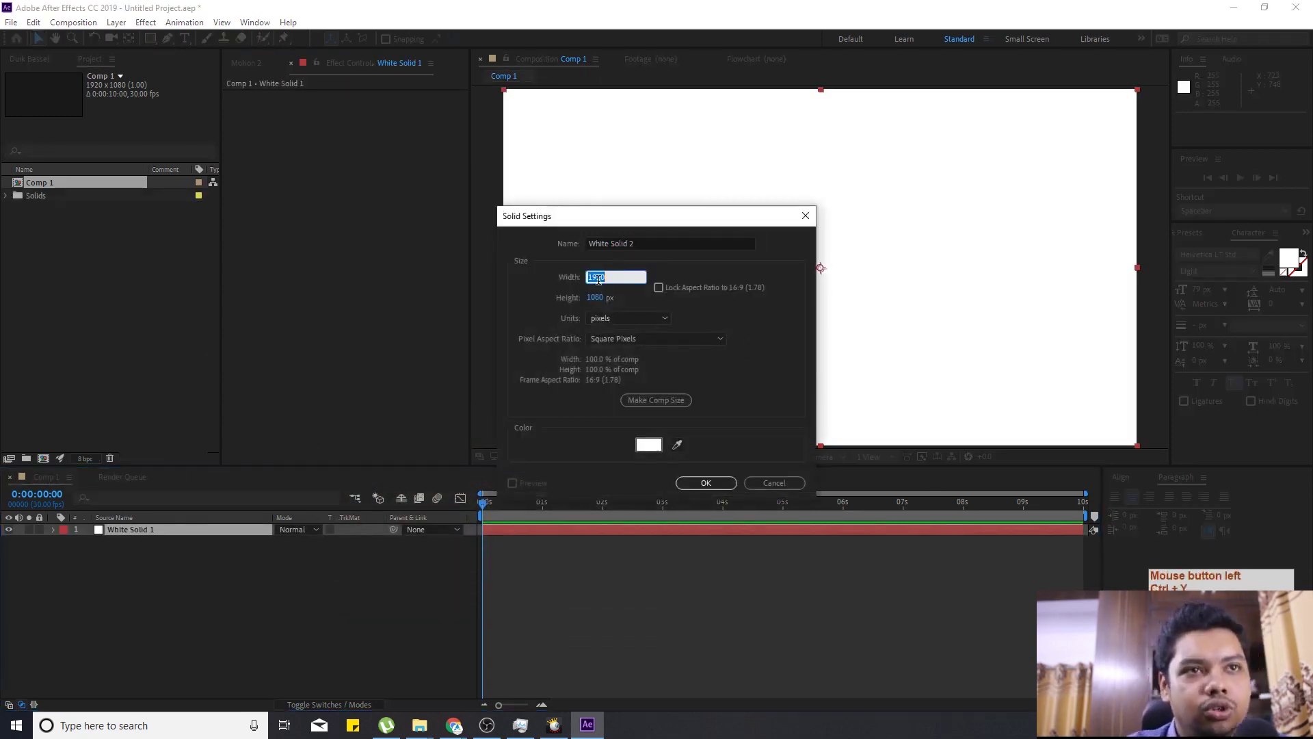
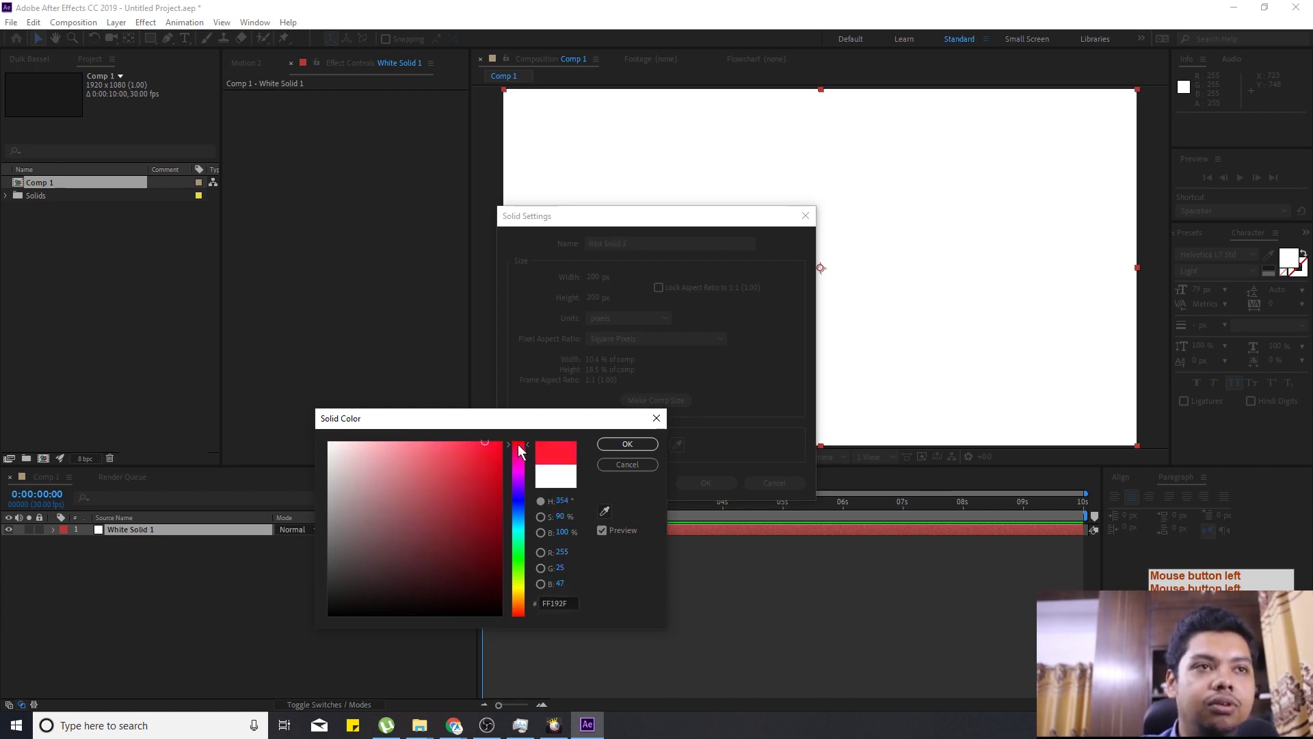
key(Return)
key(Return)
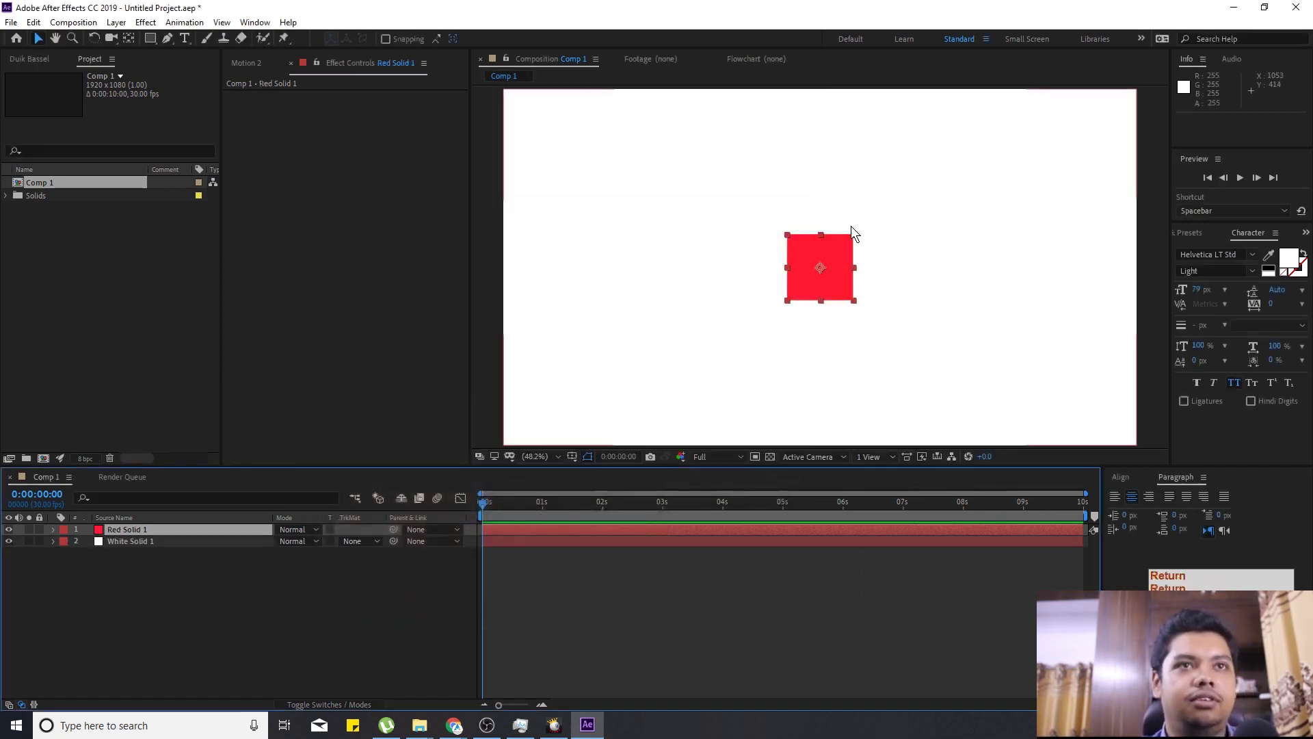
Move the red square top-left, keyframe its Position at 0 s, and go to 1 second.
click(851, 275)
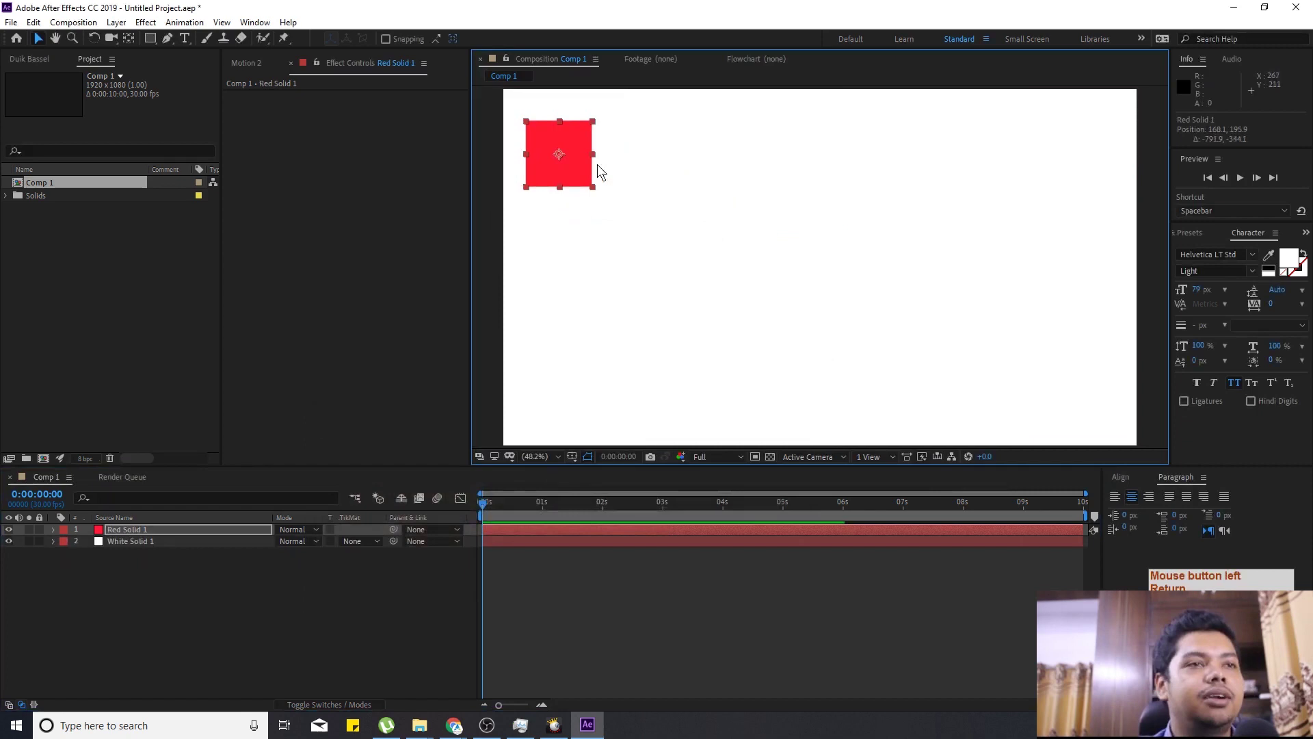
key(ctrl+alt+p)
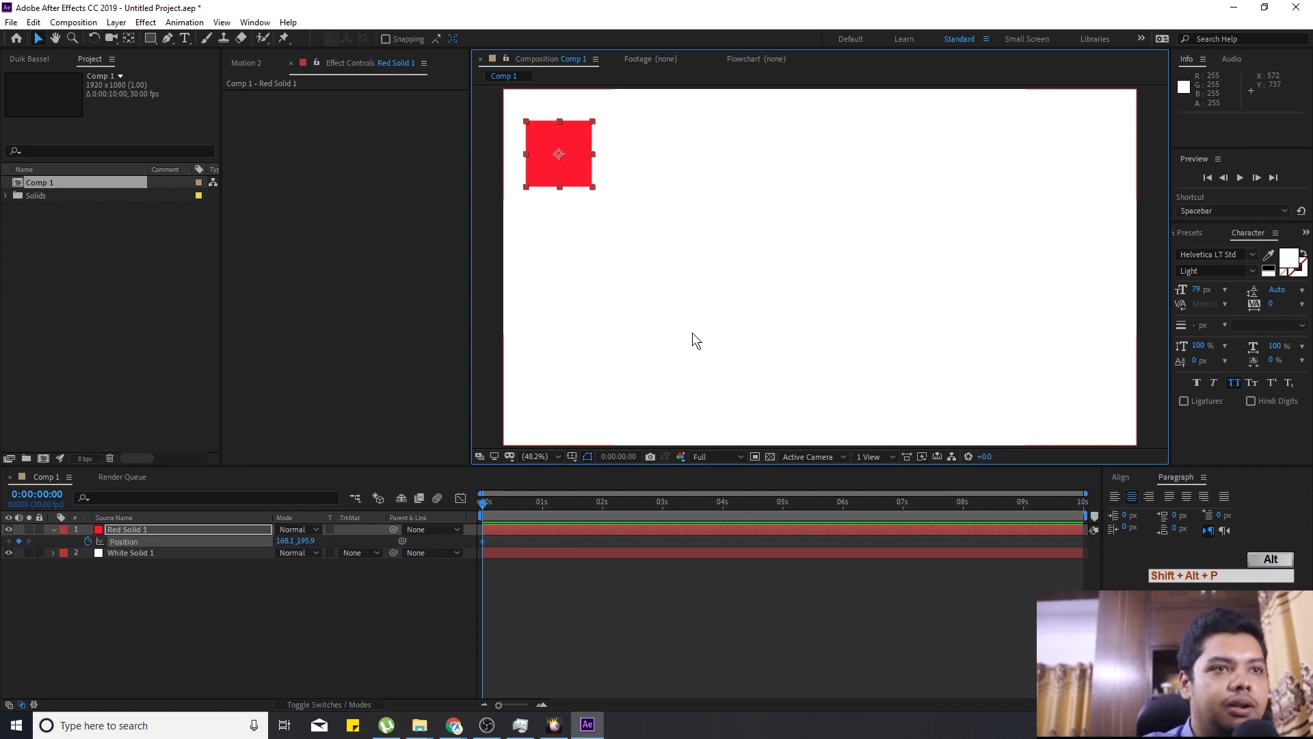
key(shift+Page_Down)
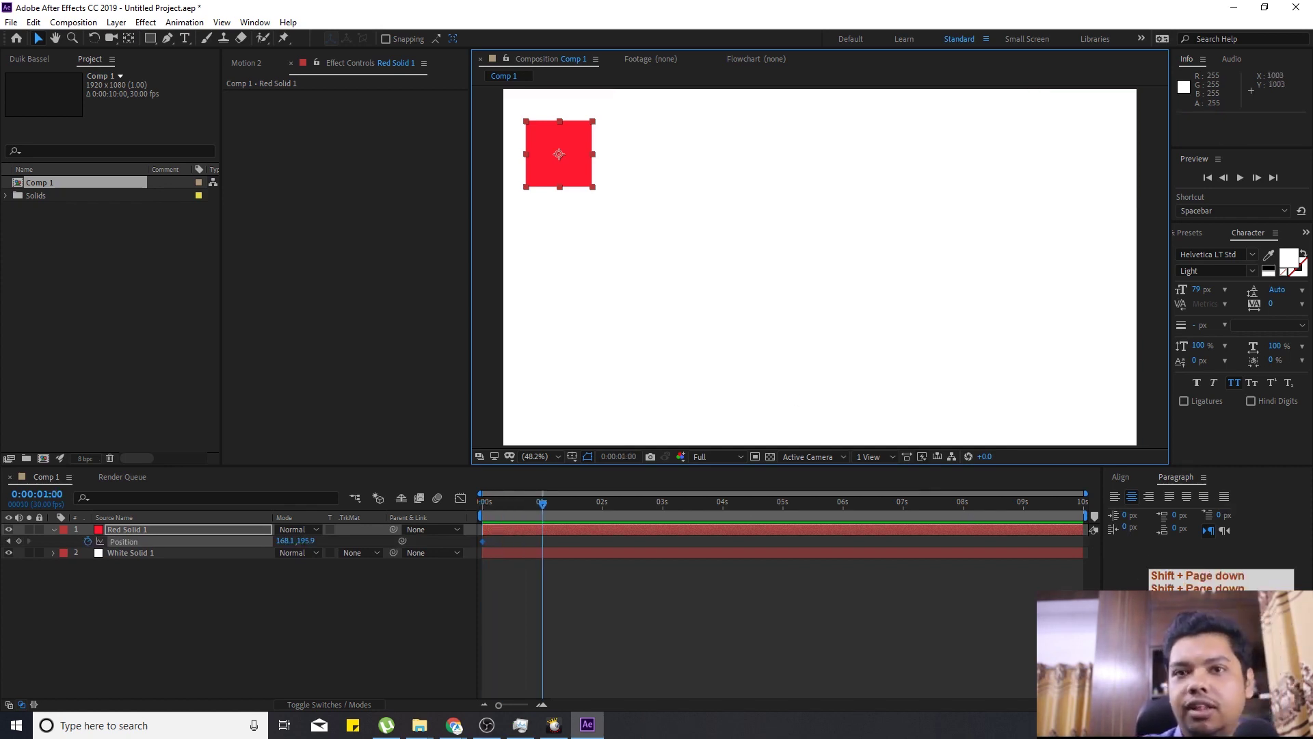
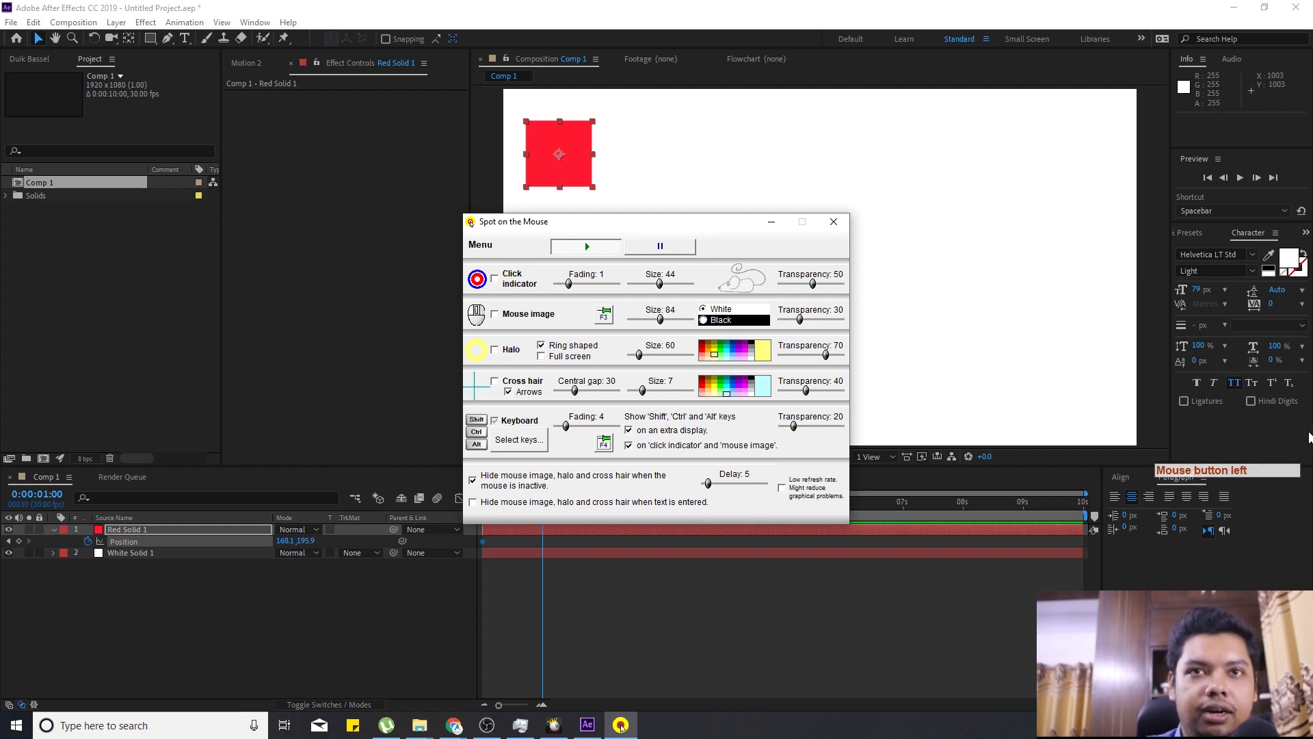
Toggle Spot on the Mouse's on-screen display of pressed keys with F4.
key(F4)
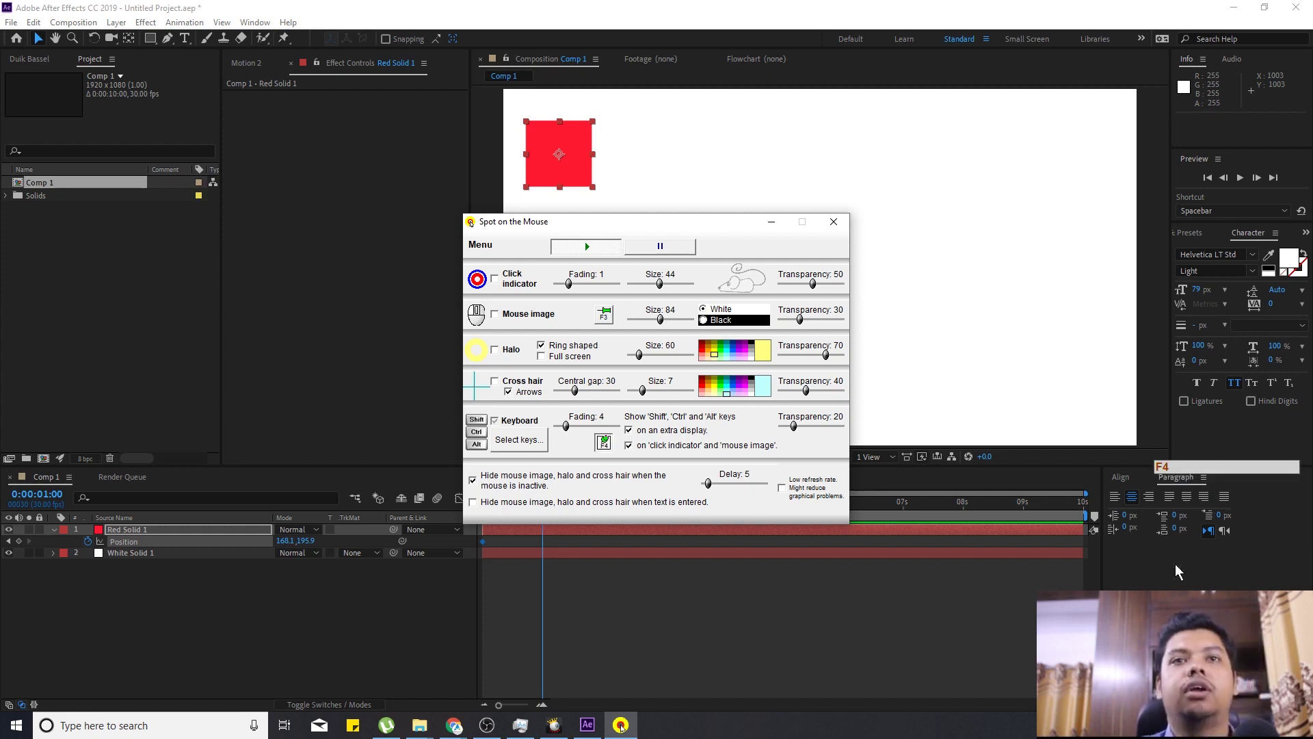
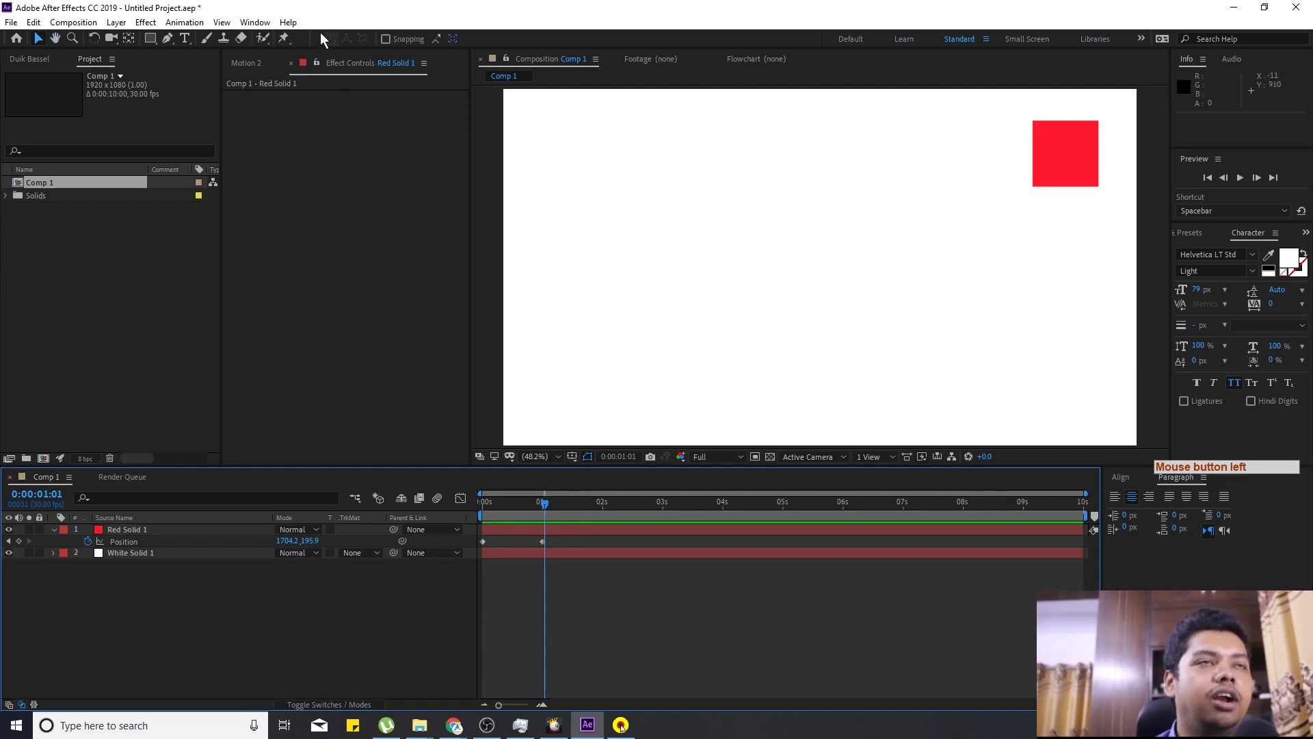
Bring up the Ease and Wizz panel and keep Expo easing with In + Out type.
click(265, 28)
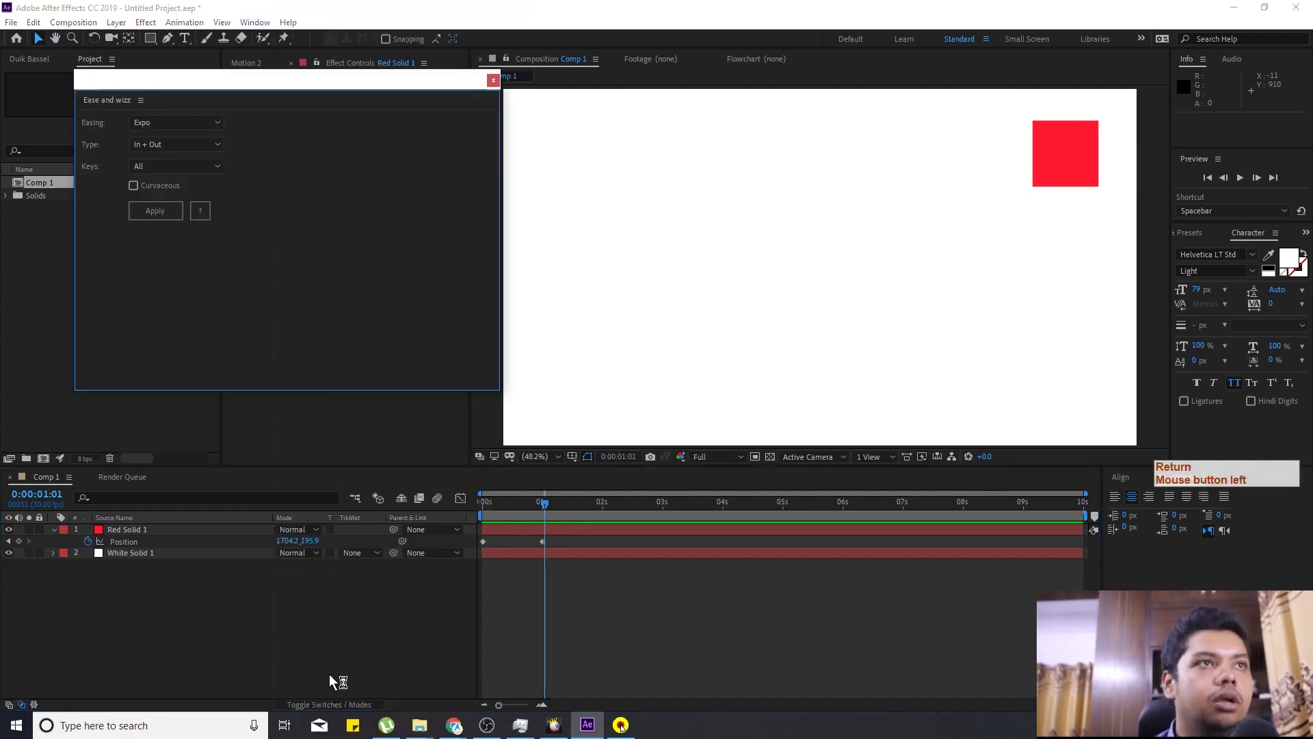
click(193, 128)
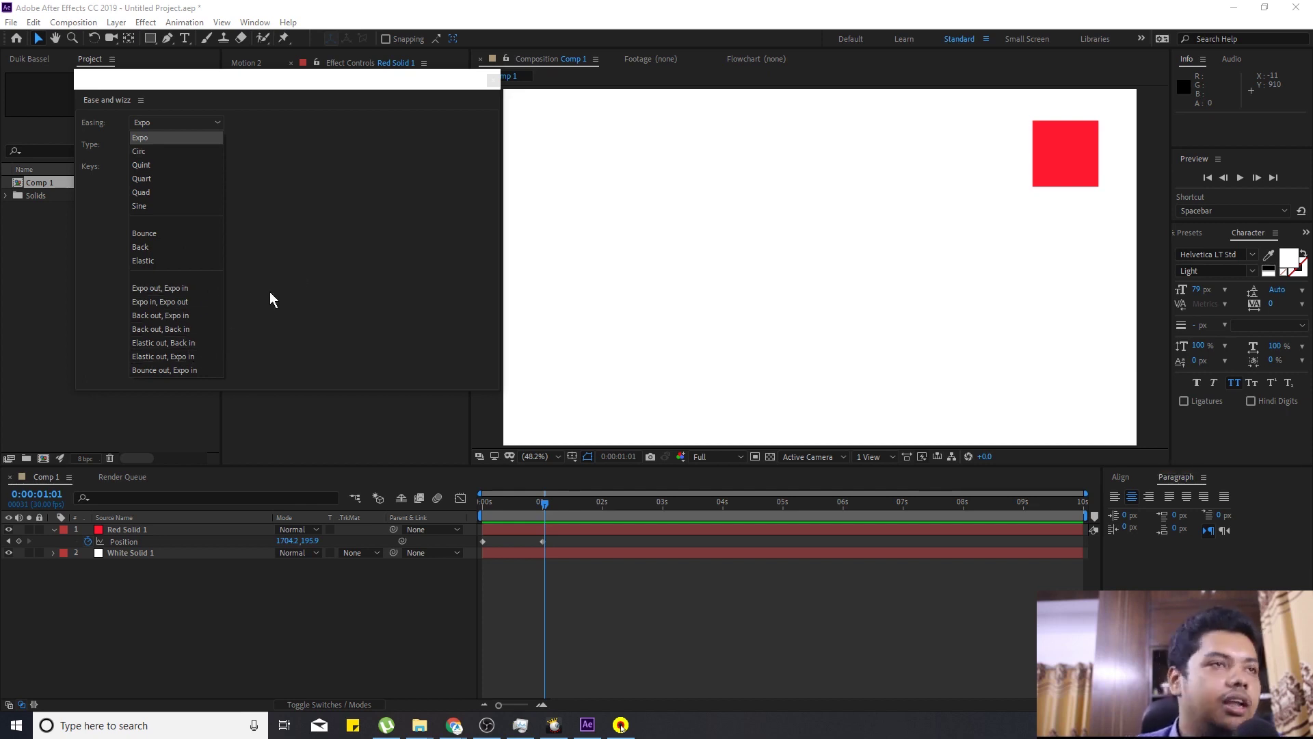
click(314, 260)
click(185, 145)
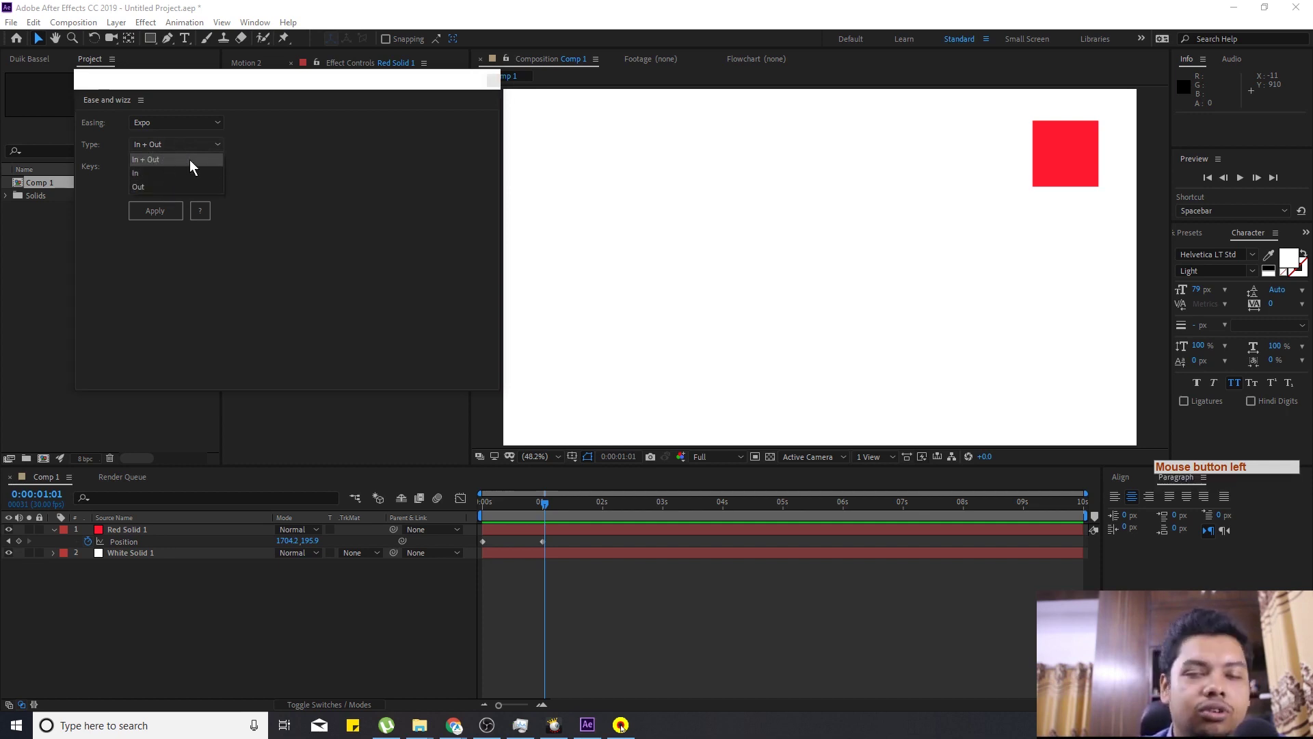
click(309, 176)
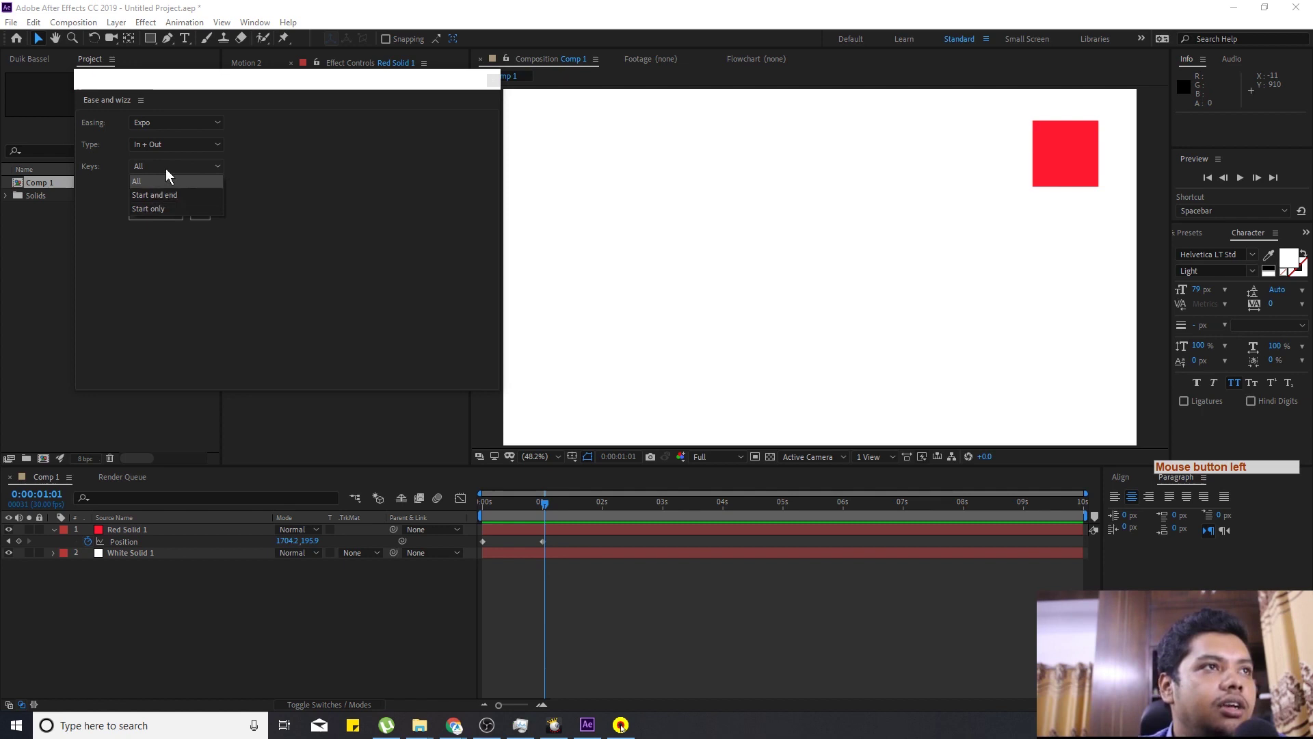
Review the Keys scope and leave it on All keyframes.
click(280, 181)
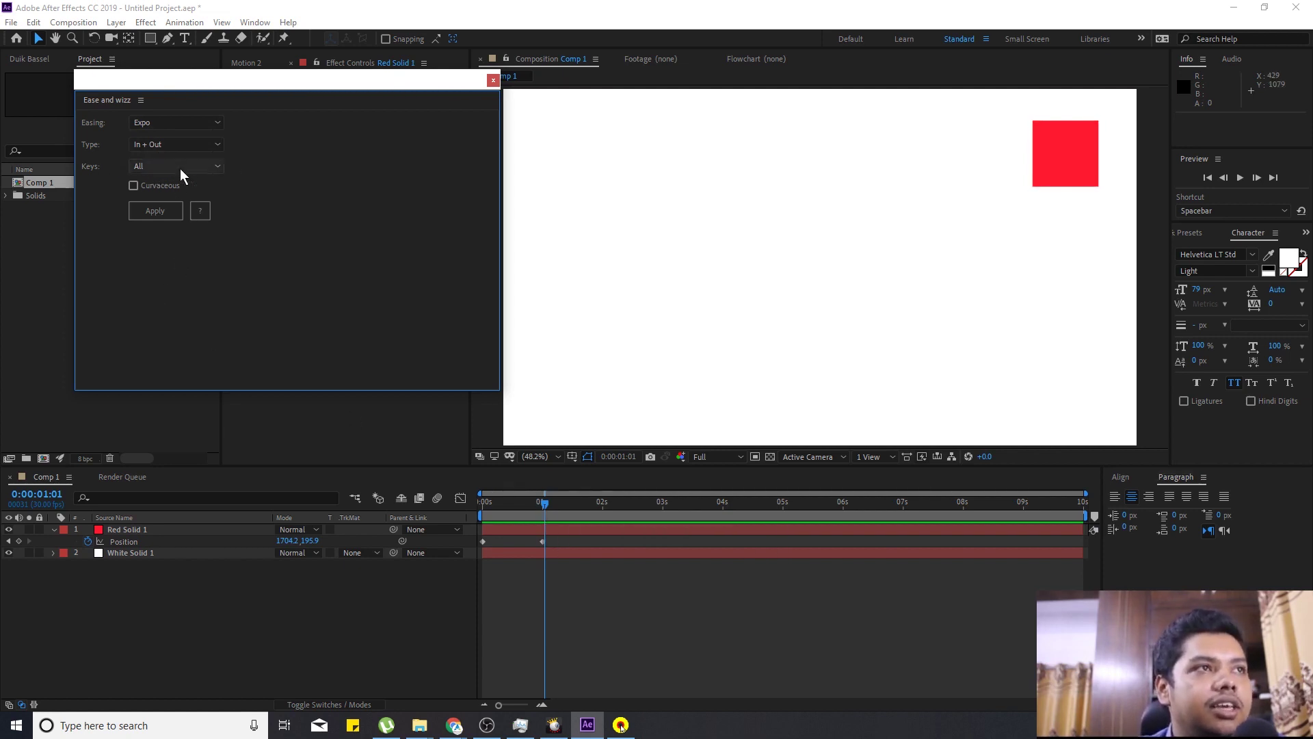
click(193, 174)
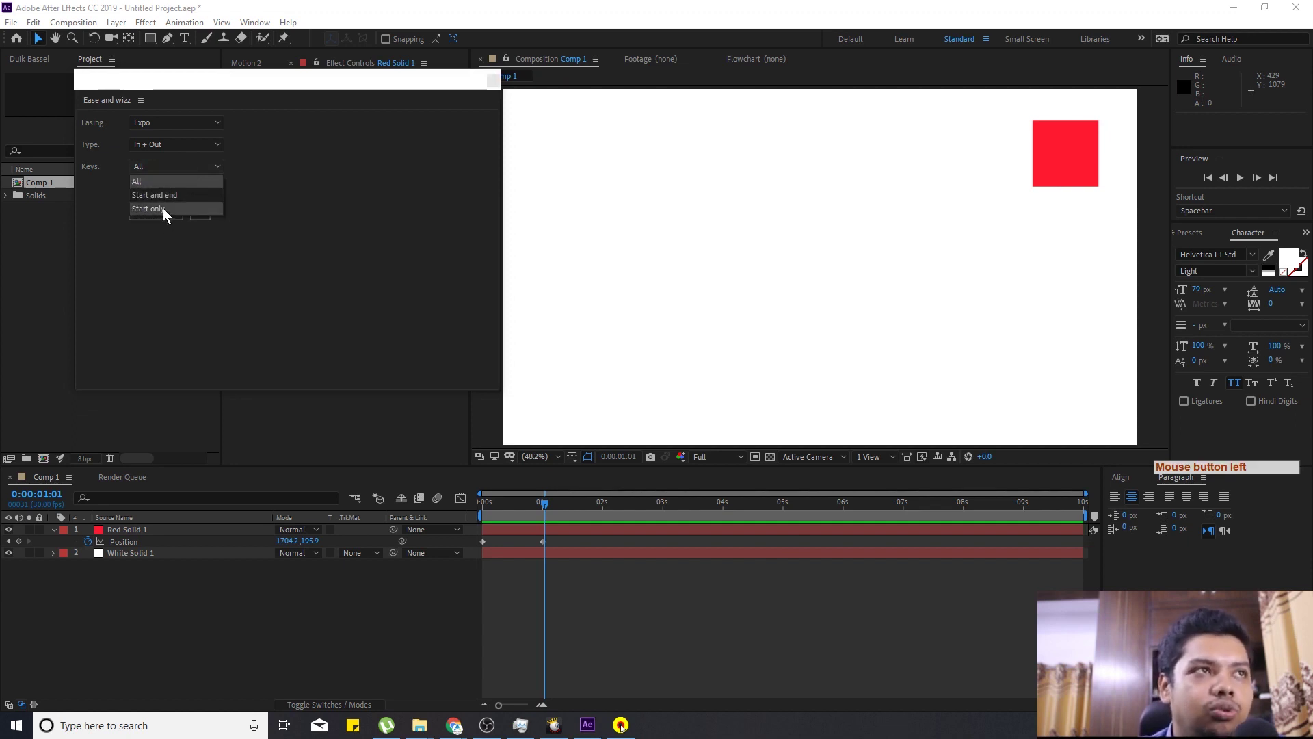
click(330, 182)
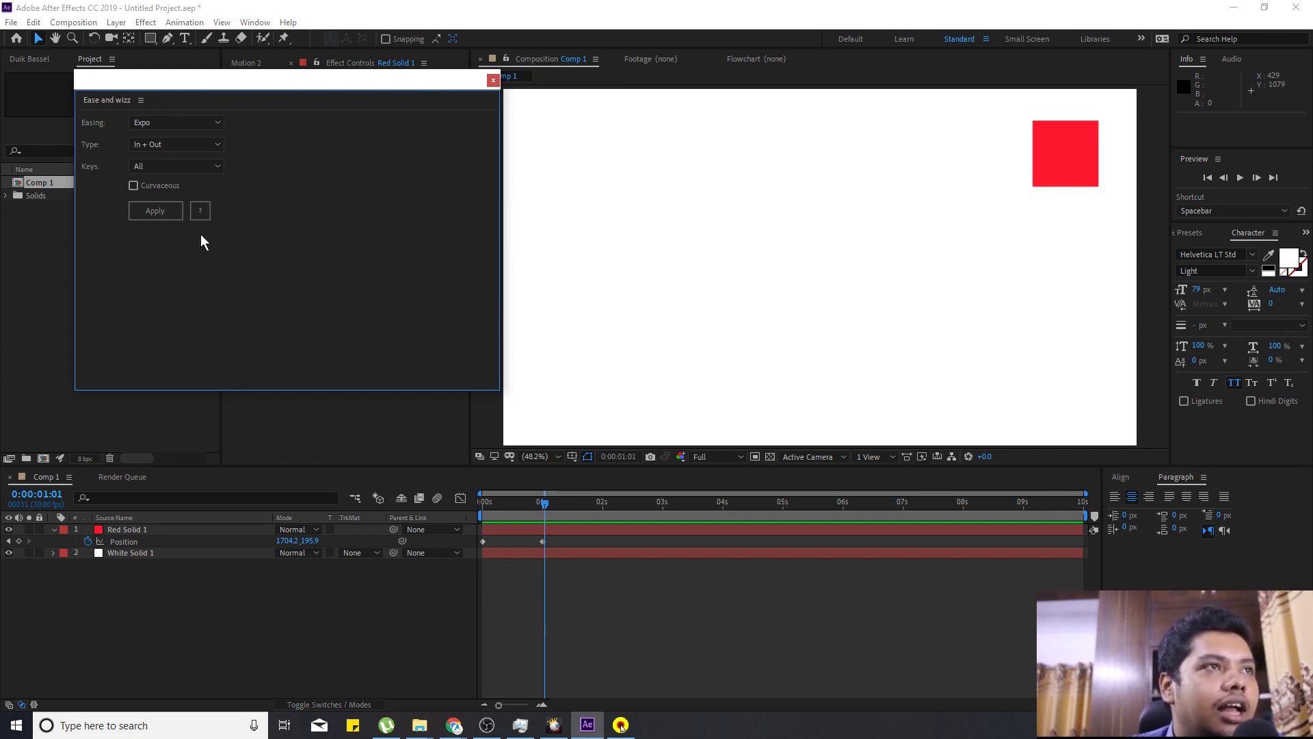
Apply Expo easing to both keyframes, dismiss the missing-file error and close the panel.
click(568, 546)
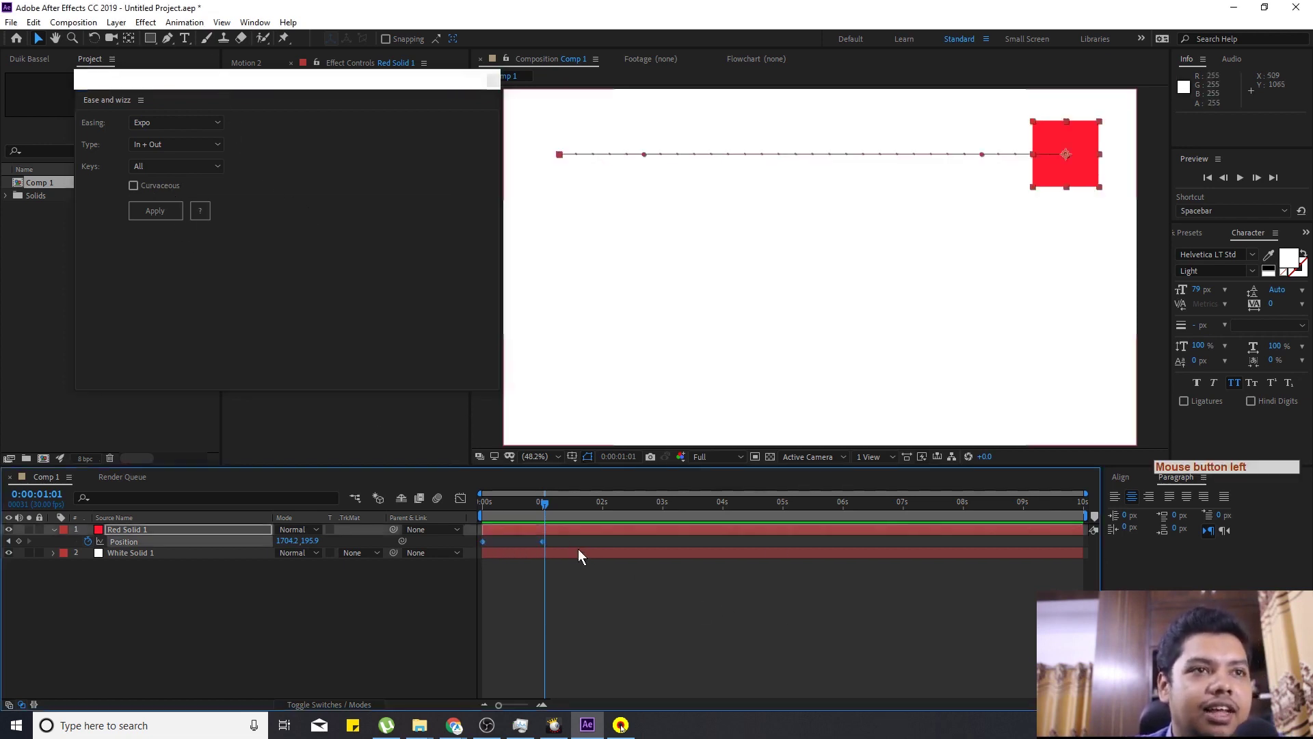
click(152, 217)
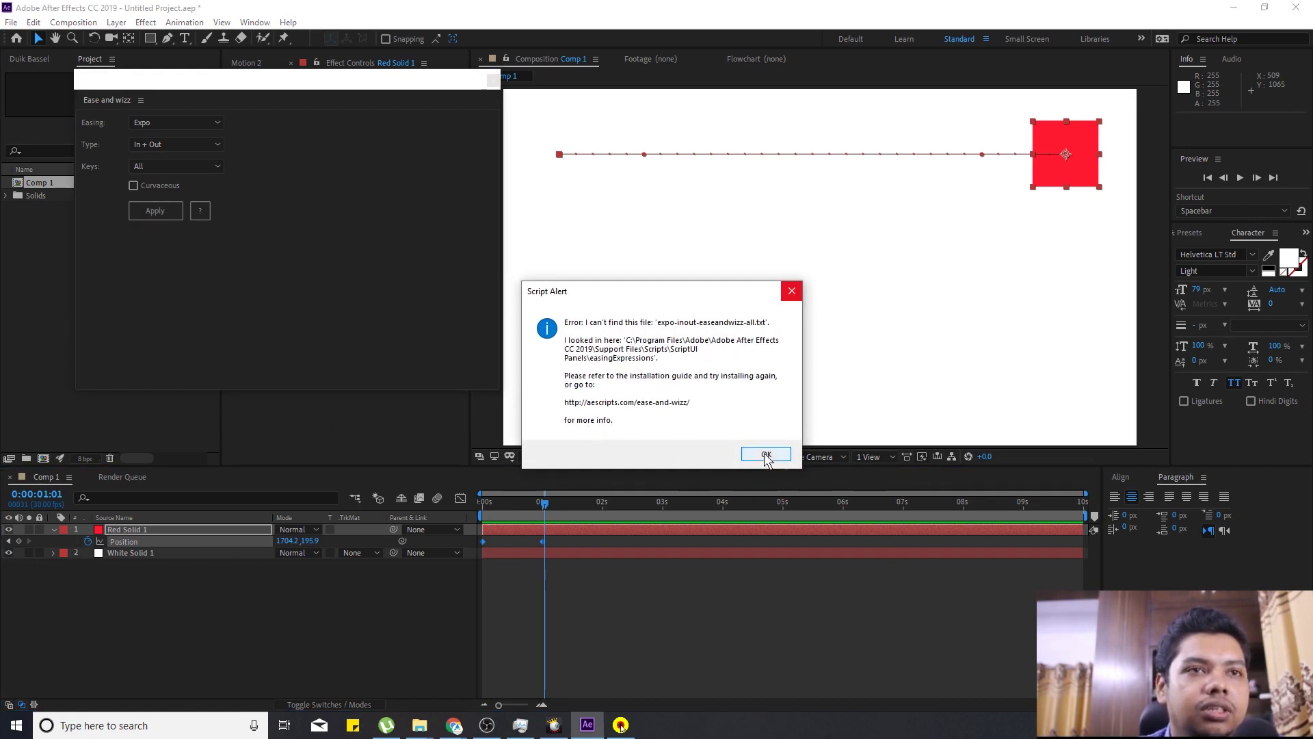
click(771, 454)
click(498, 88)
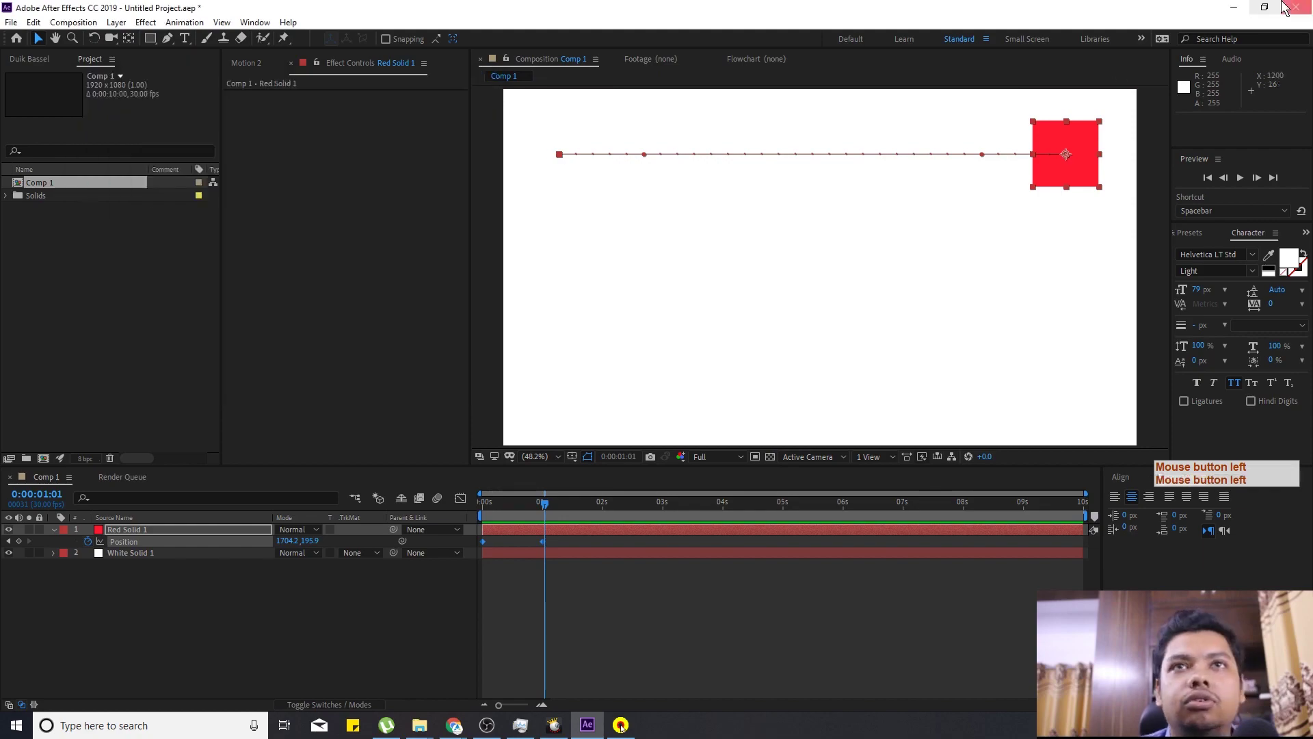
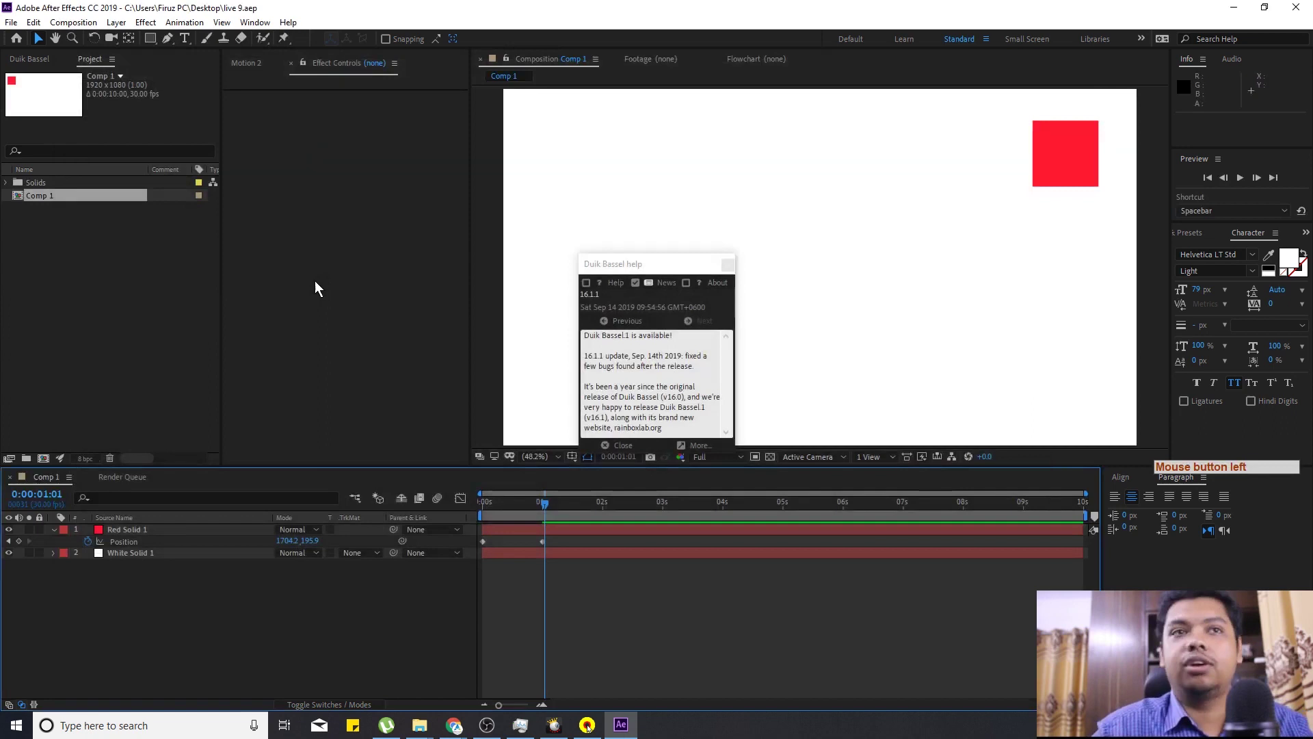
Apply Expo In + Out easing to the red square's Position keyframes via Ease and Wizz.
click(632, 450)
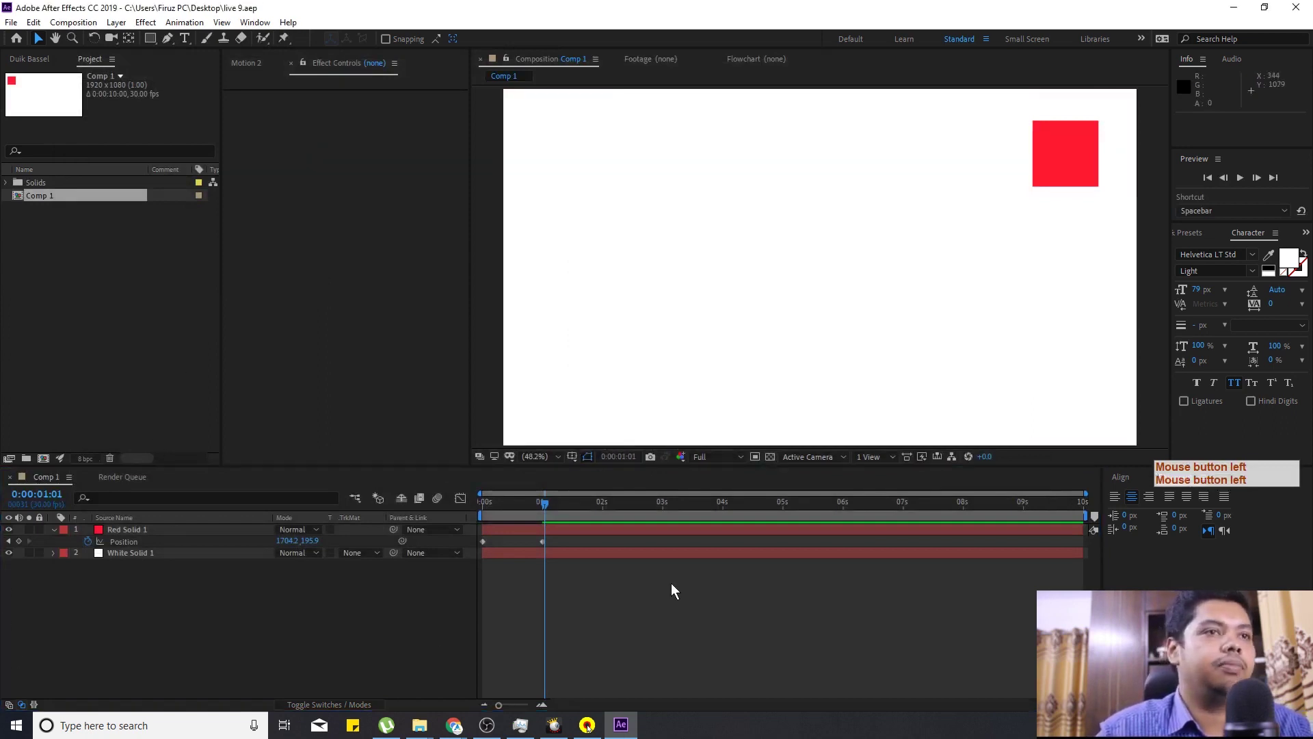
click(501, 553)
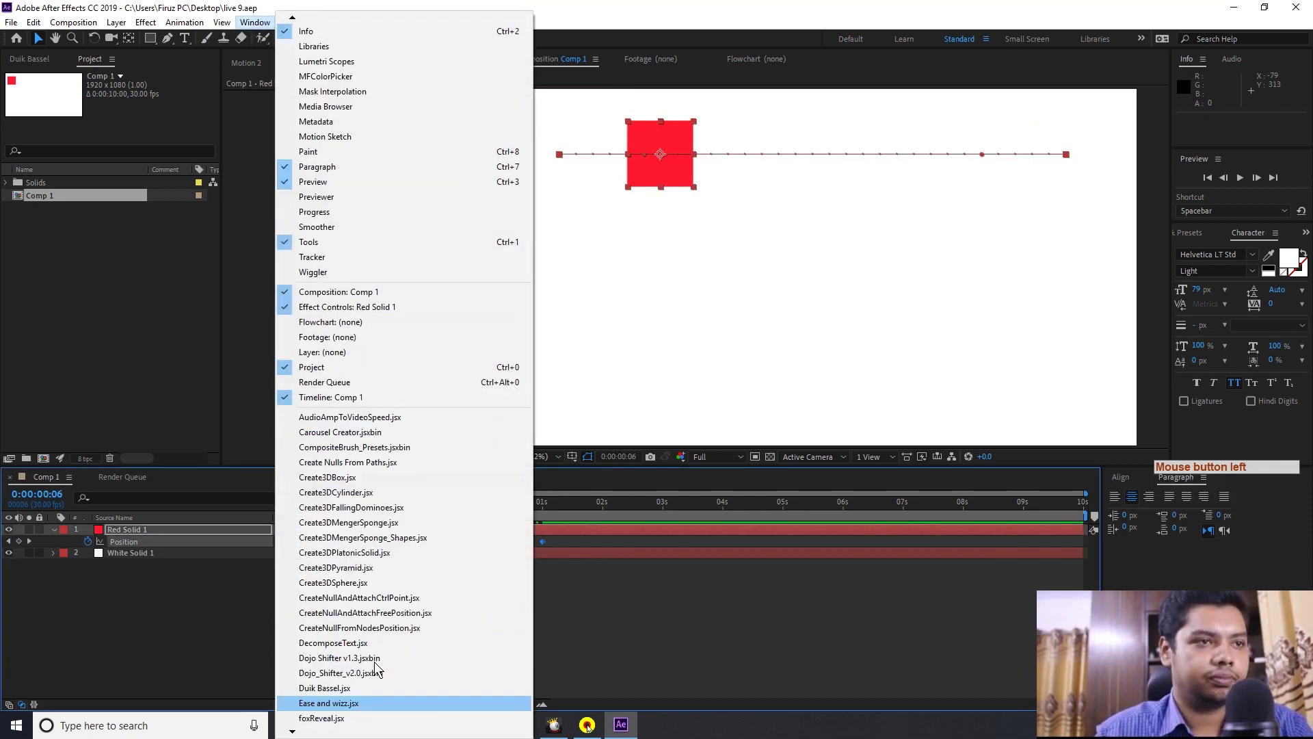
key(Return)
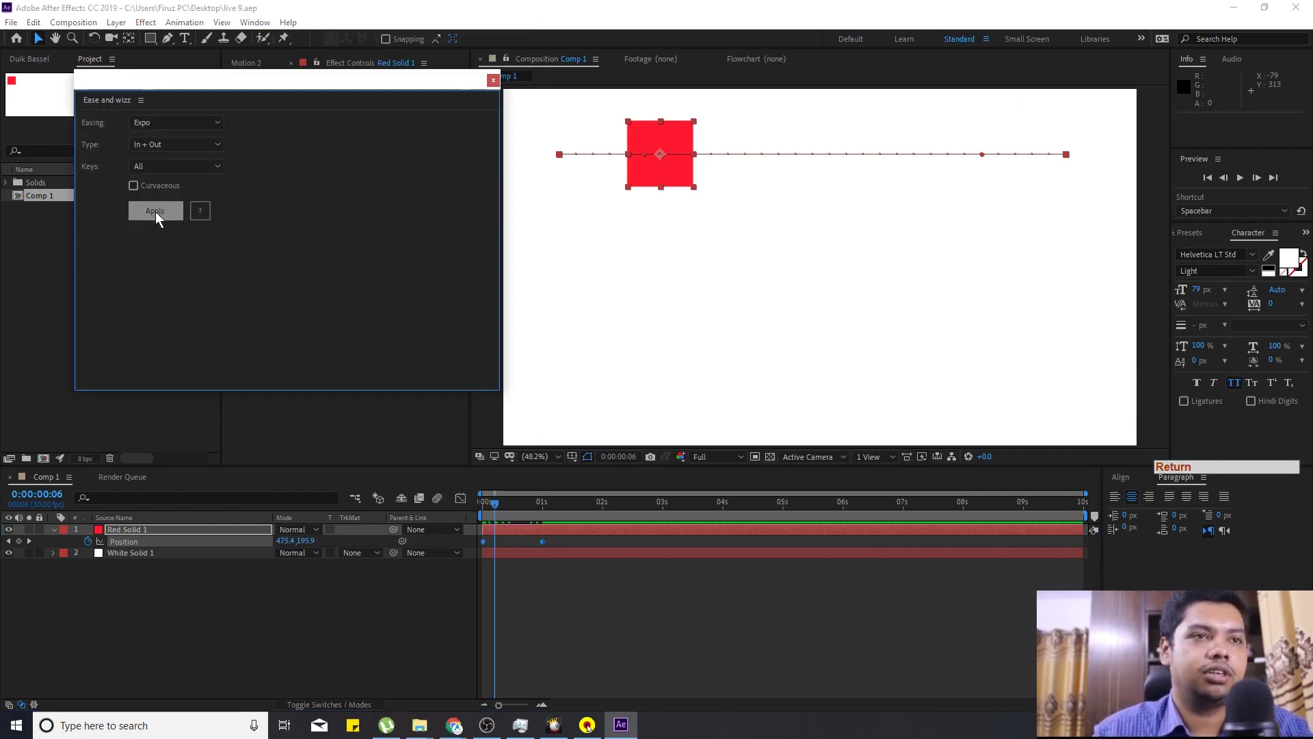
click(160, 217)
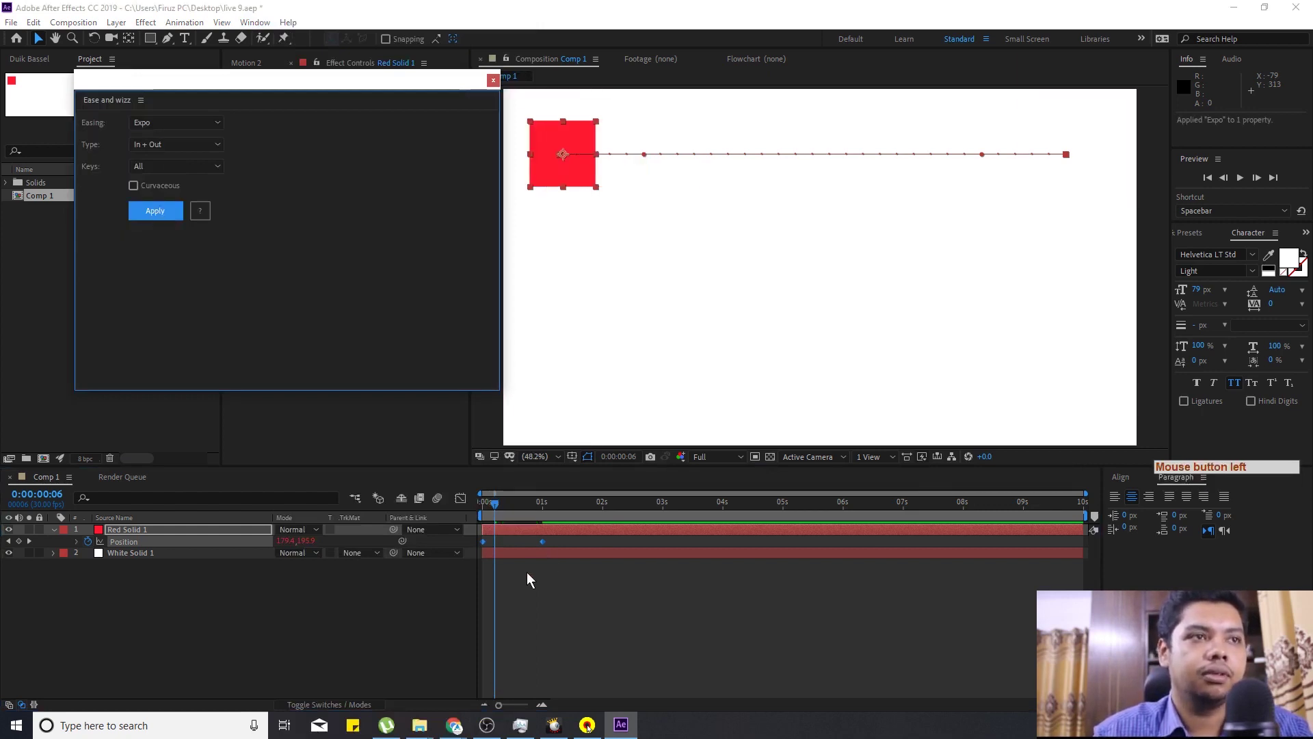
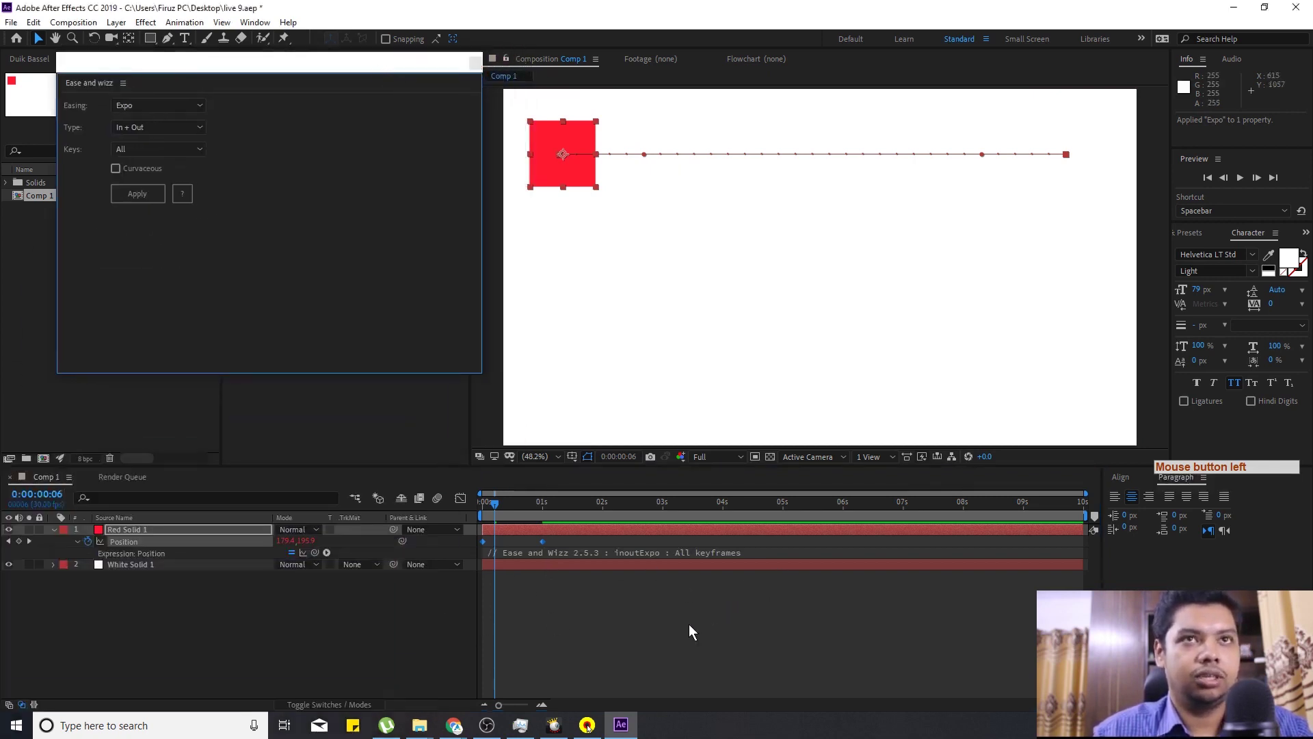
click(477, 517)
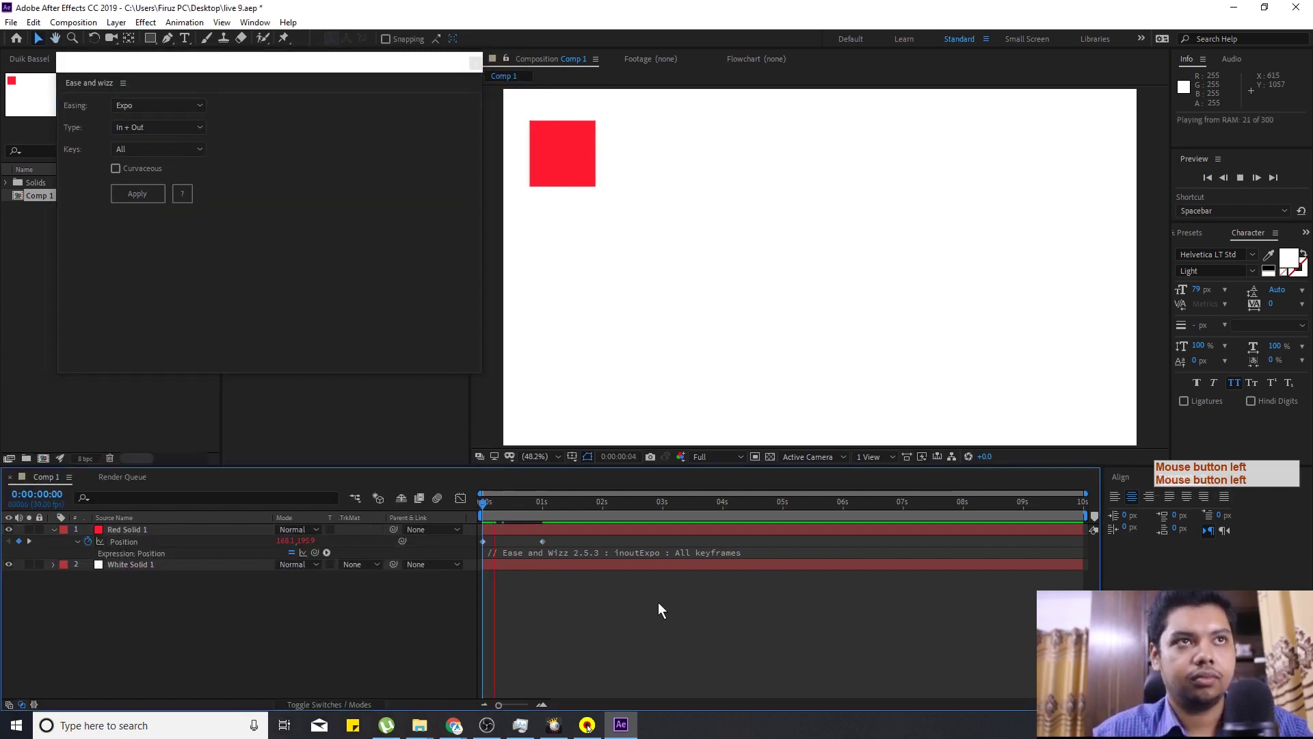
click(485, 511)
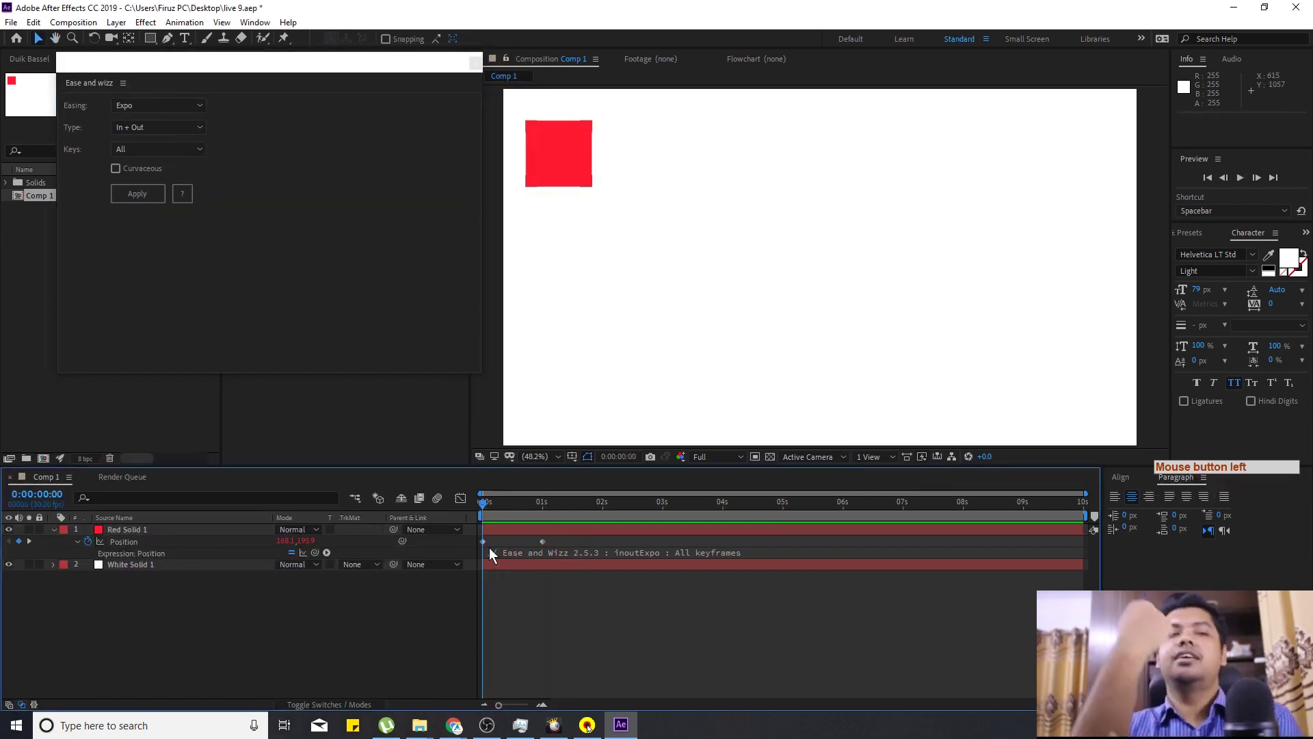
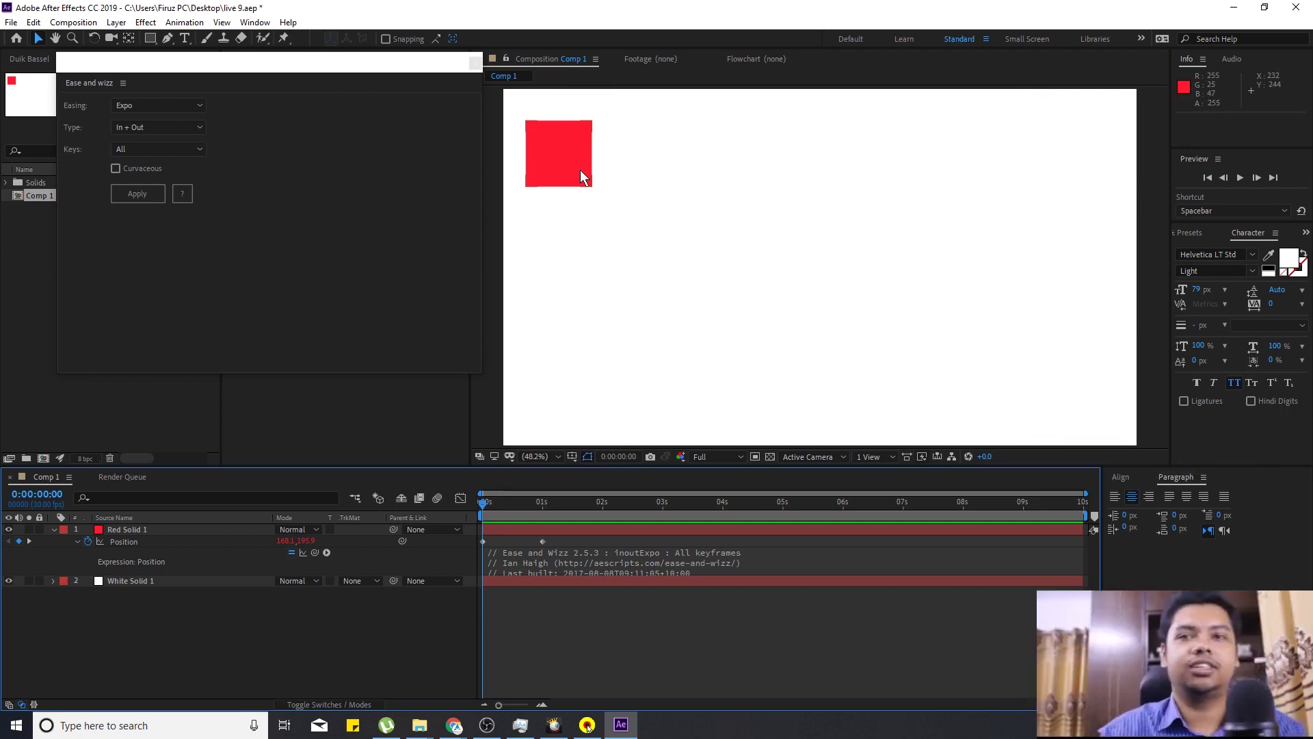
Preview the Expo-eased slide, view the expression code, then remove it from Position.
click(490, 510)
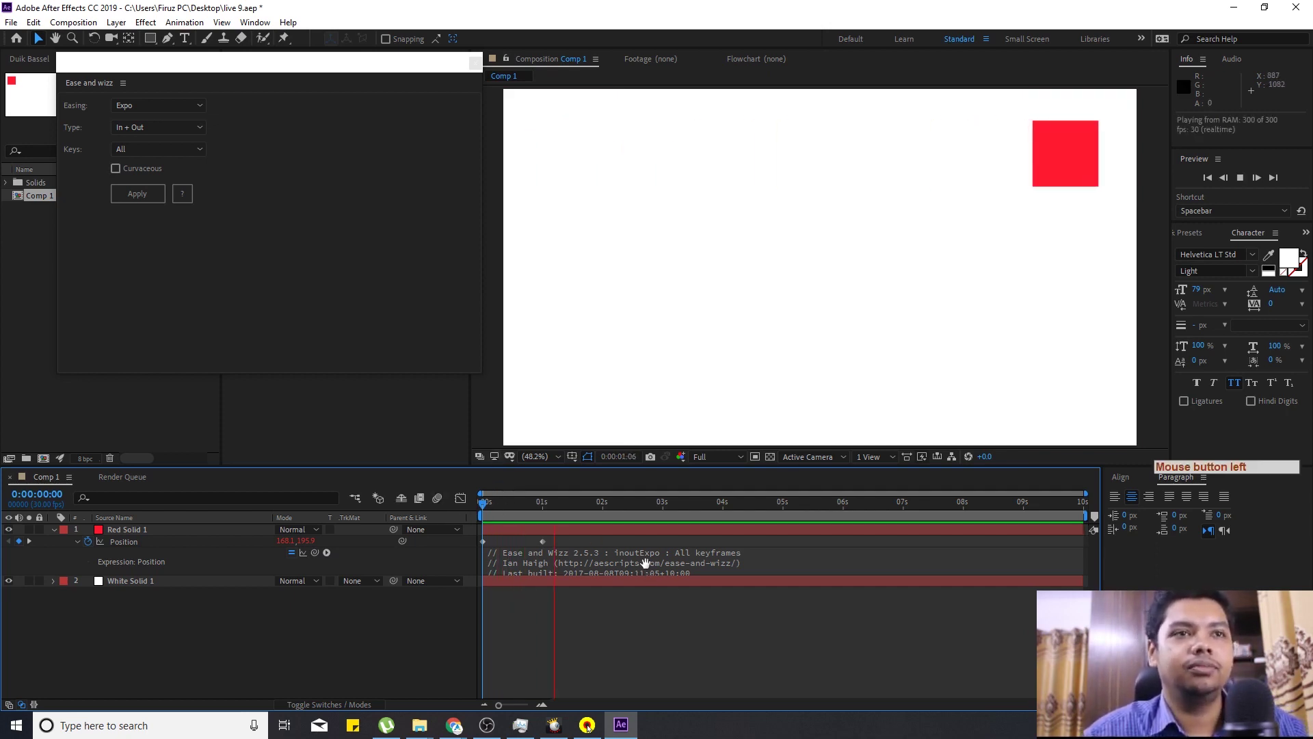
click(669, 567)
click(522, 512)
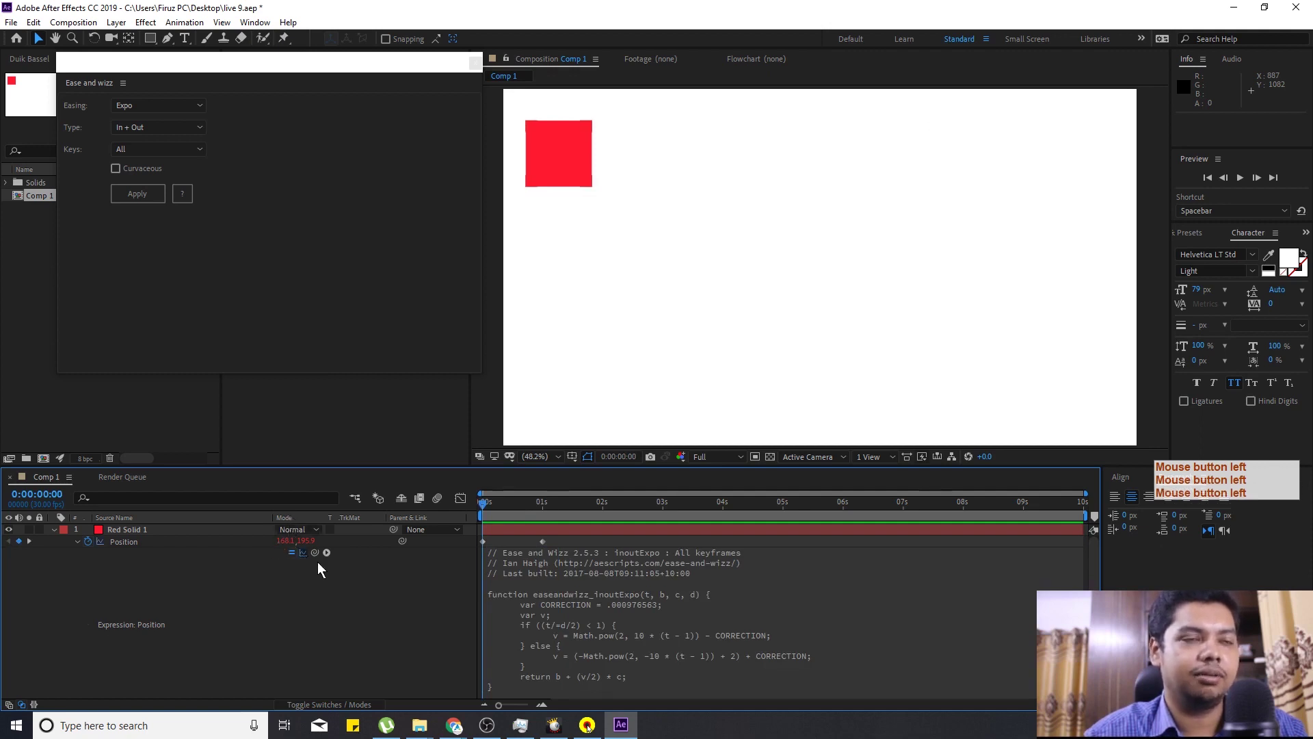
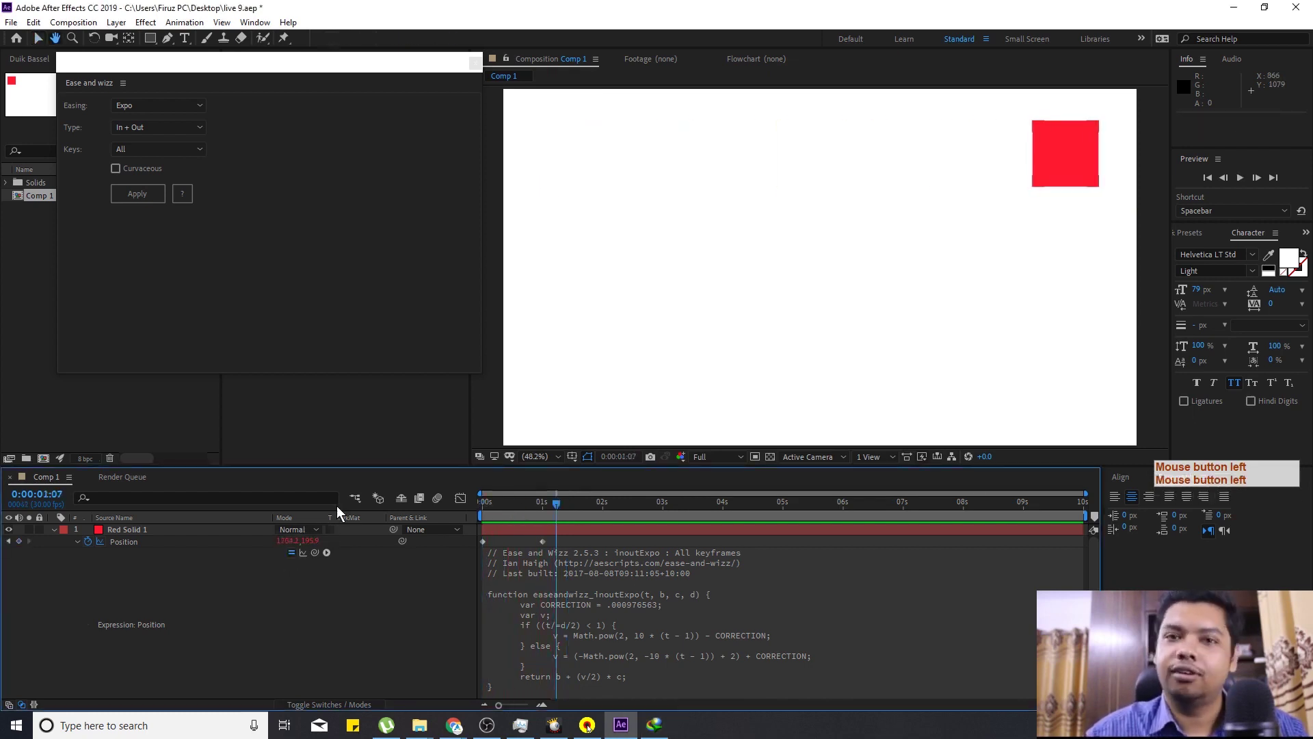
click(298, 558)
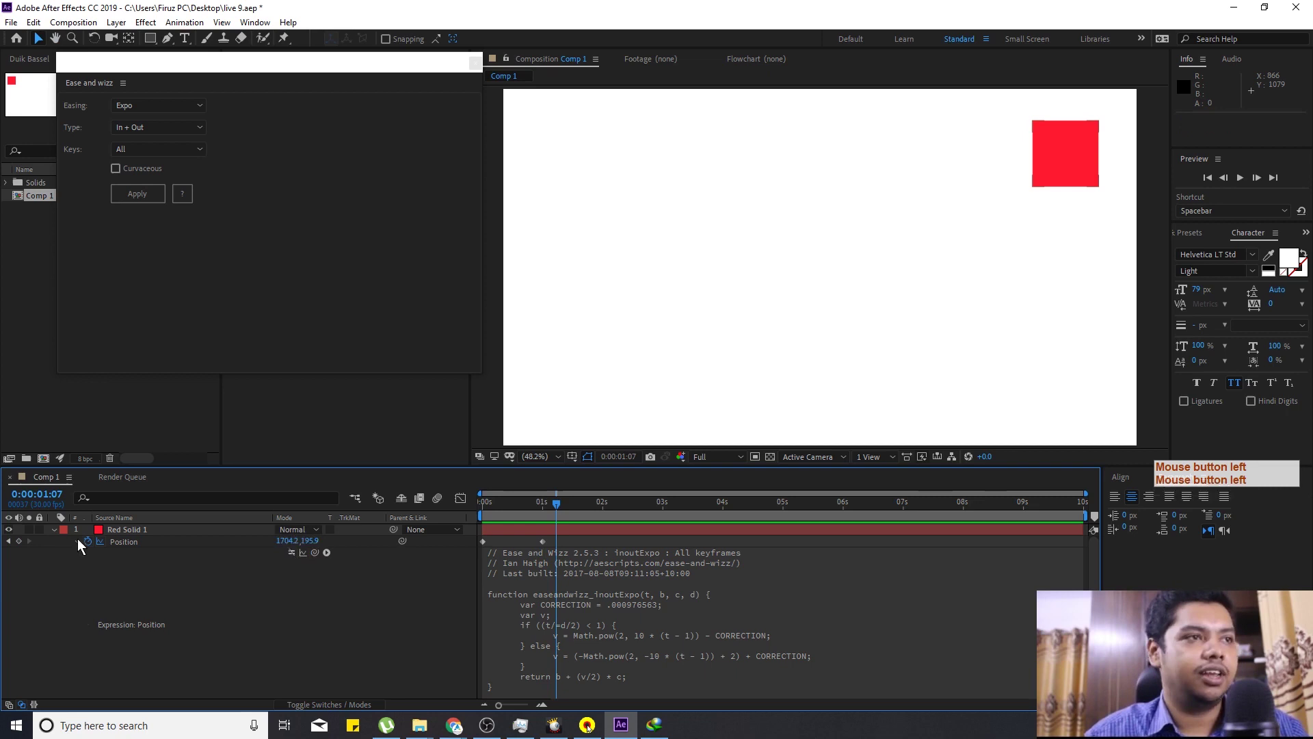
Apply Circ In + Out easing to the square's Position keyframes.
click(82, 544)
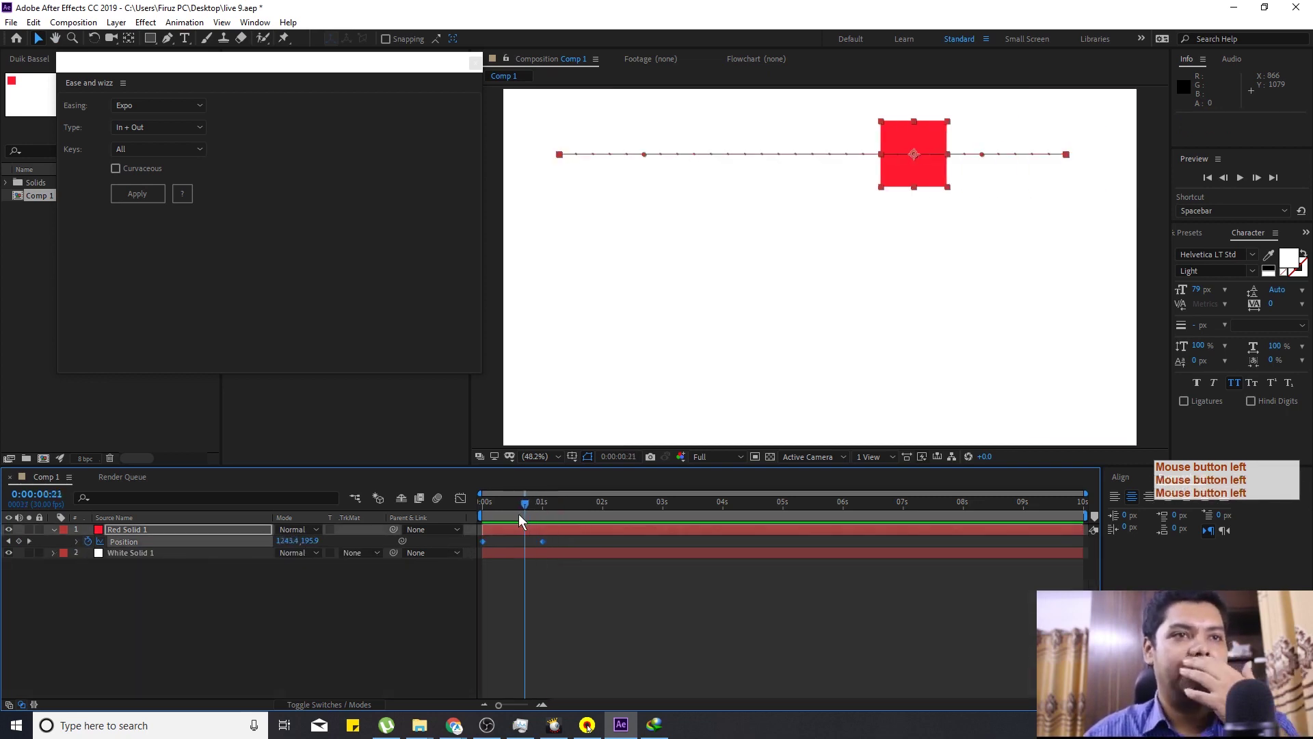
click(171, 103)
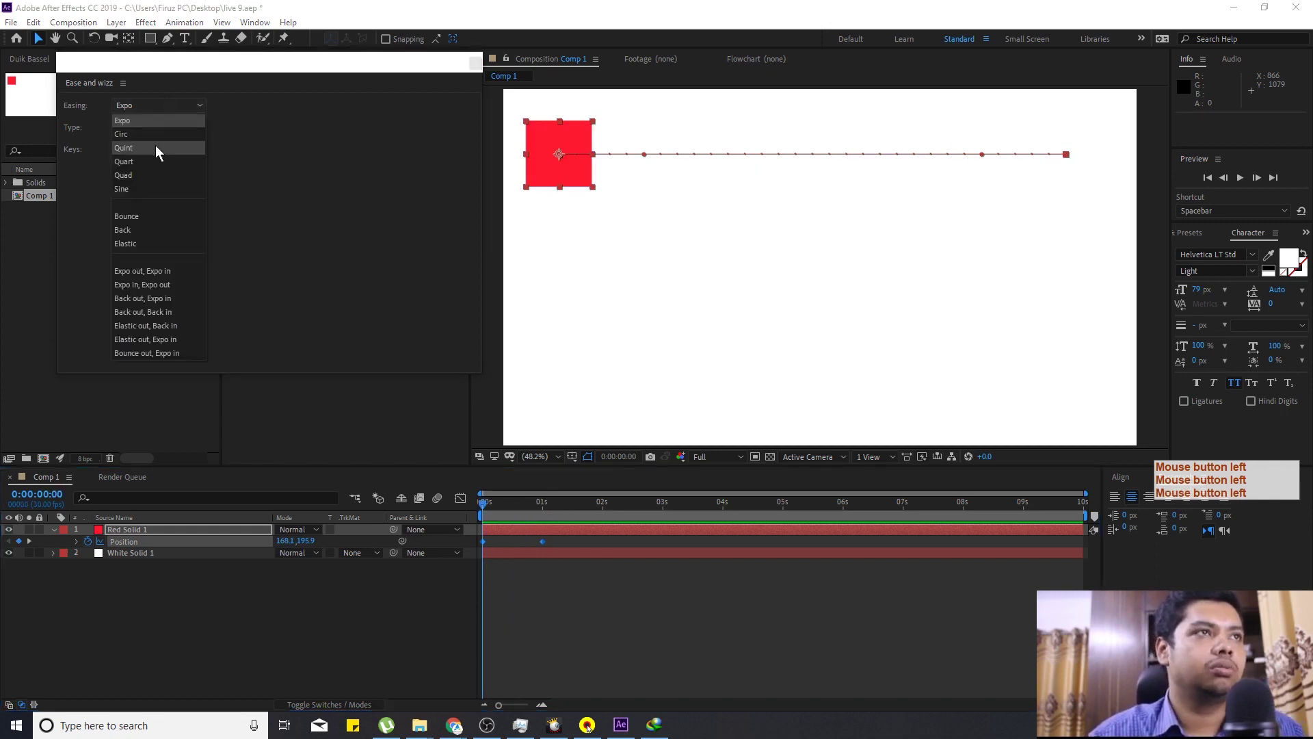
click(160, 140)
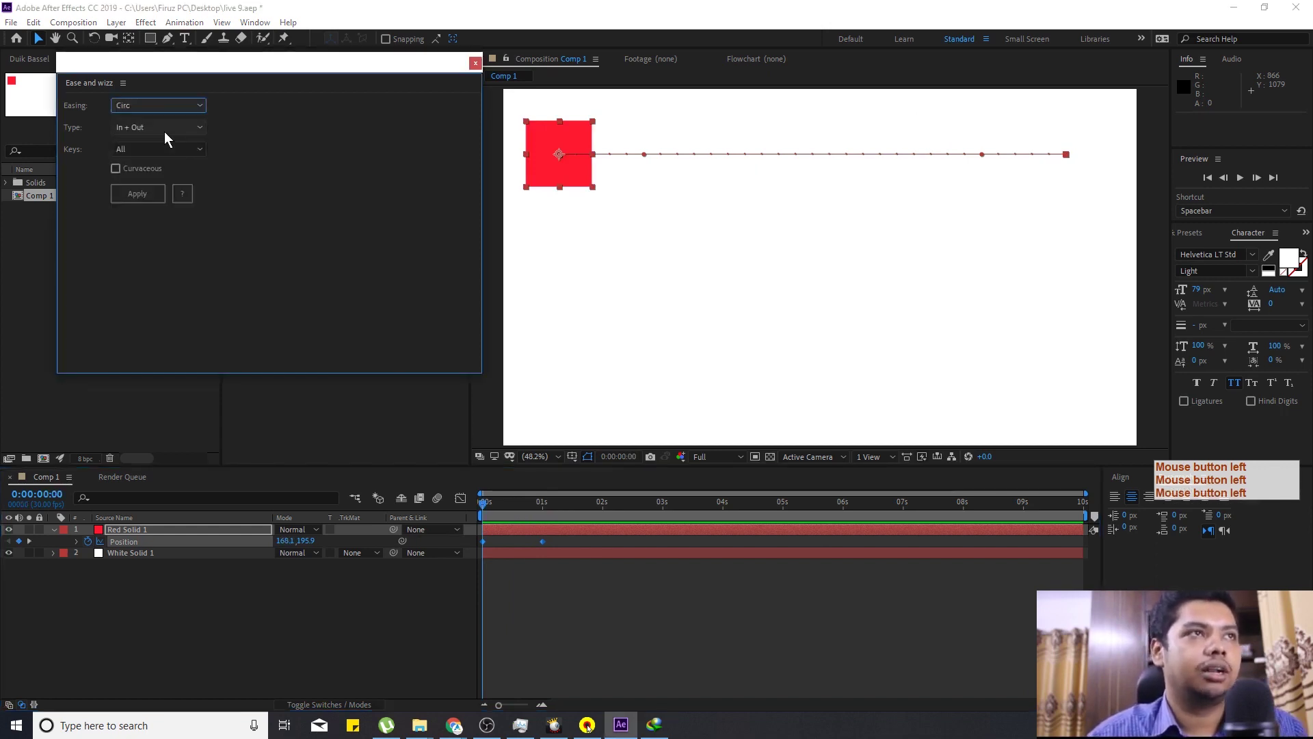
click(168, 135)
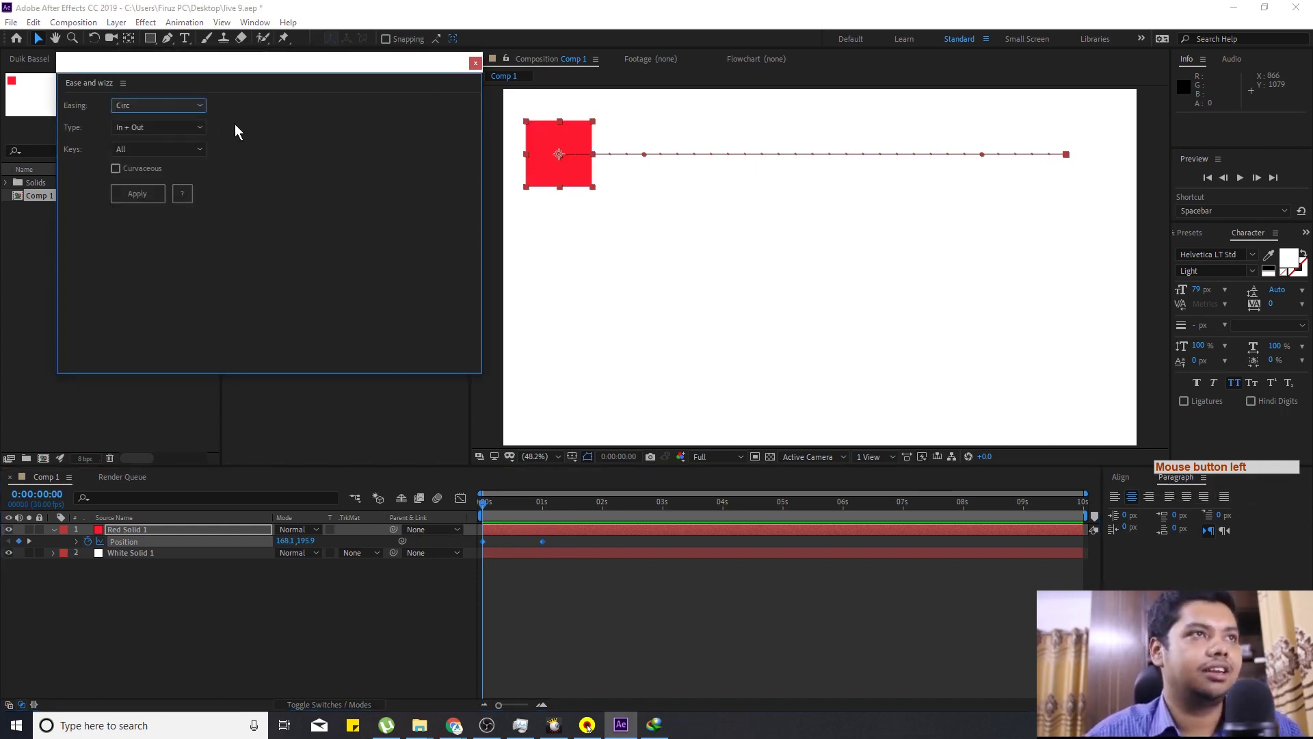
click(133, 201)
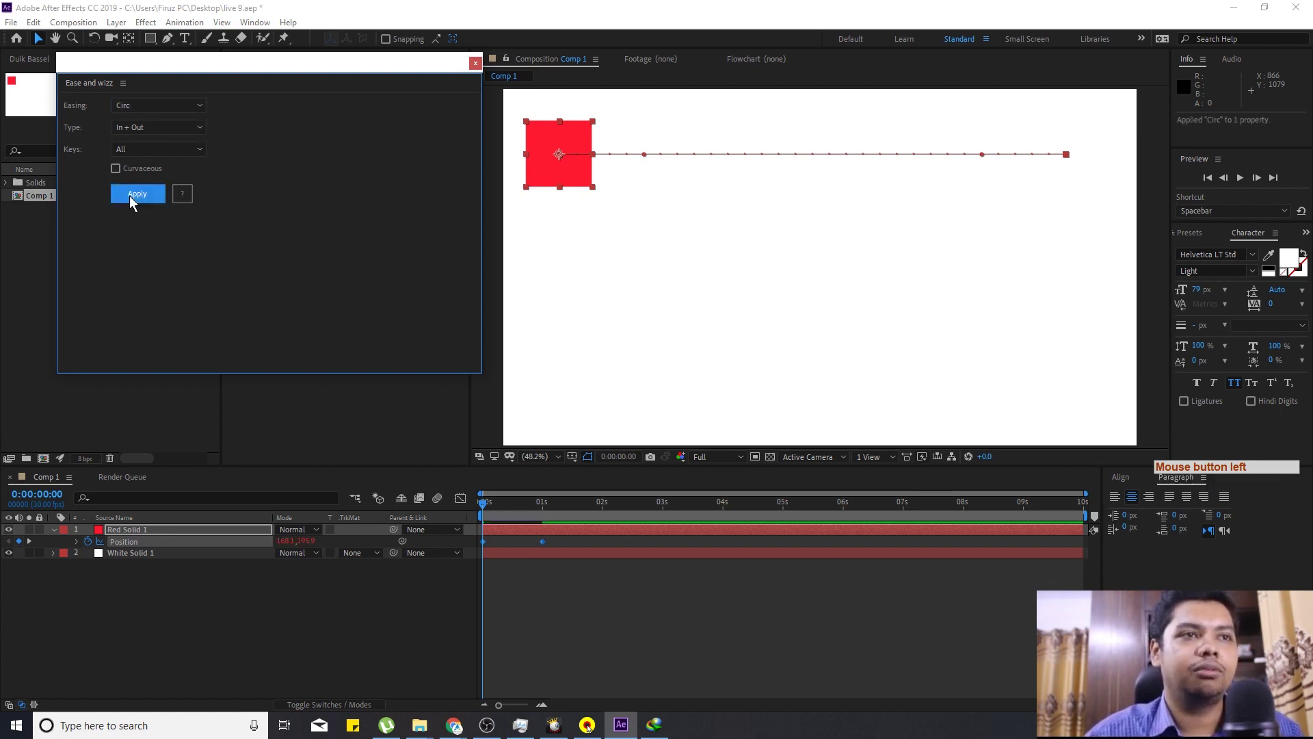
Preview the Circ-eased slide and stop playback.
click(598, 624)
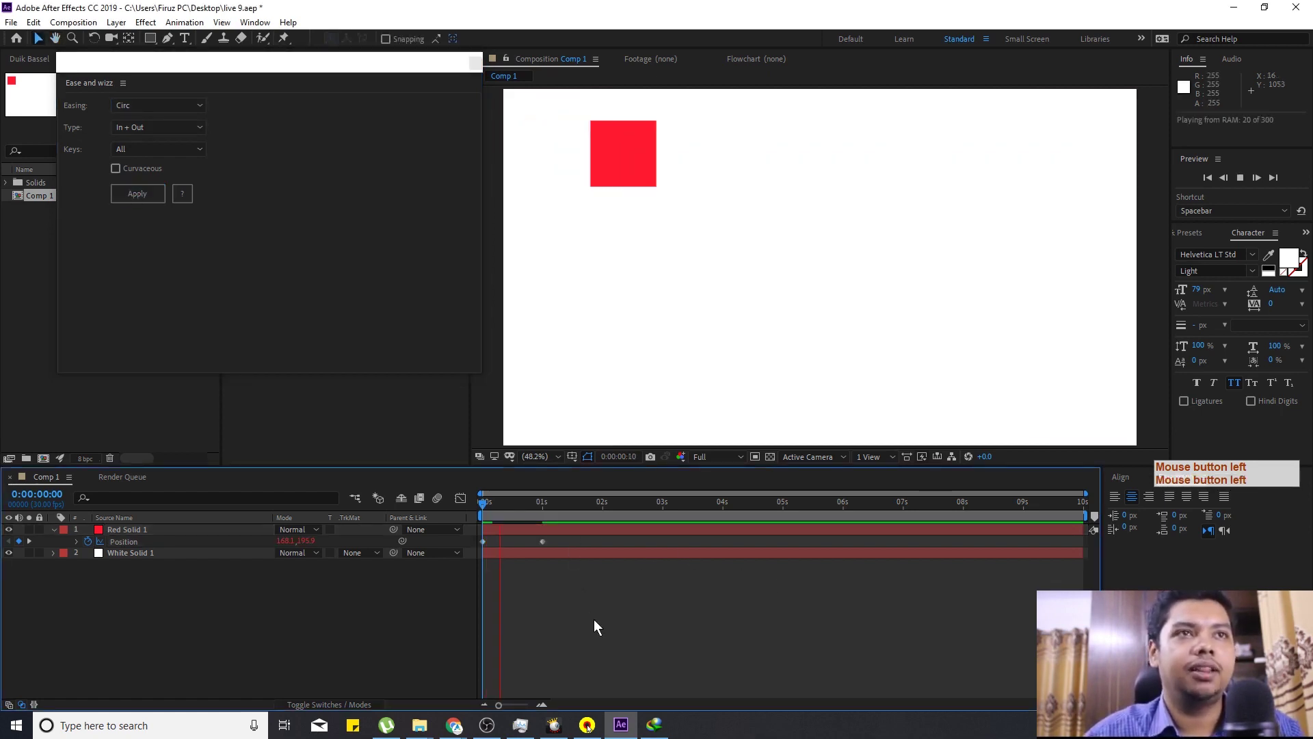
click(559, 542)
click(189, 111)
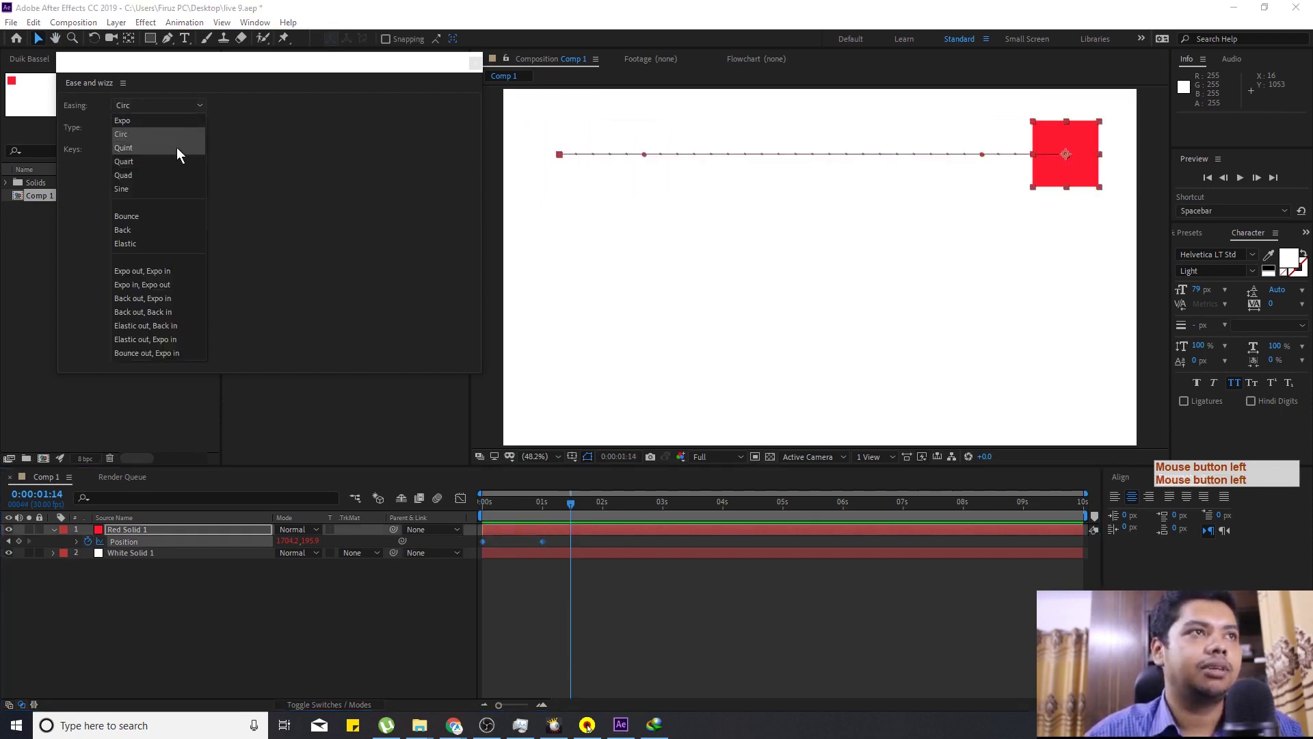
Swap the easing to Quint In + Out and preview the slide.
click(460, 520)
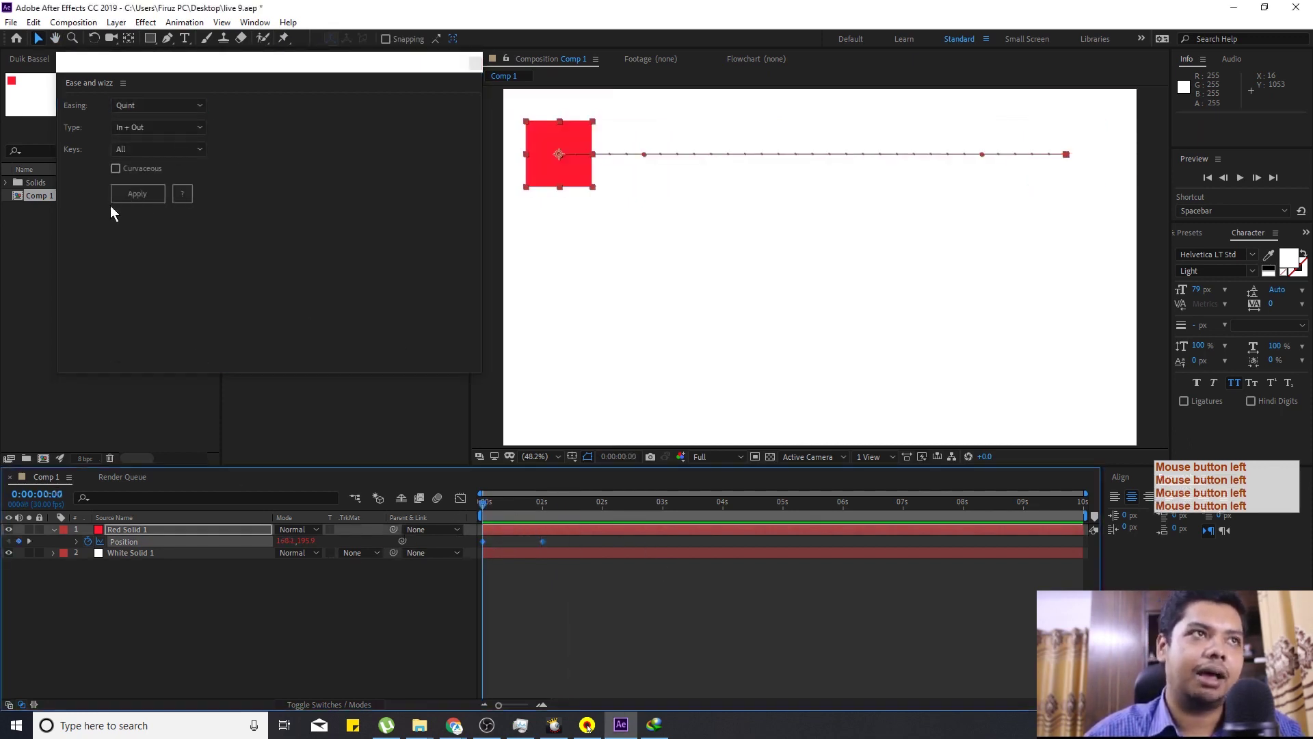
click(133, 199)
click(634, 606)
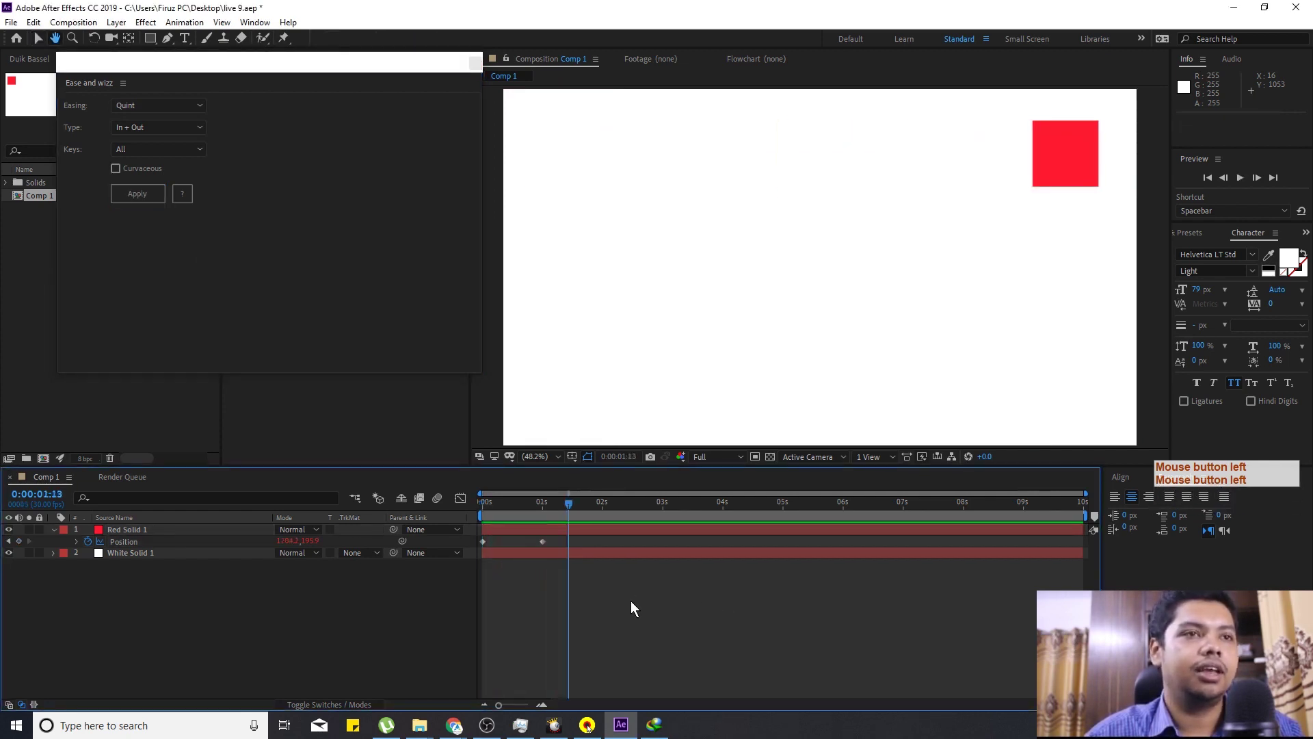
click(544, 507)
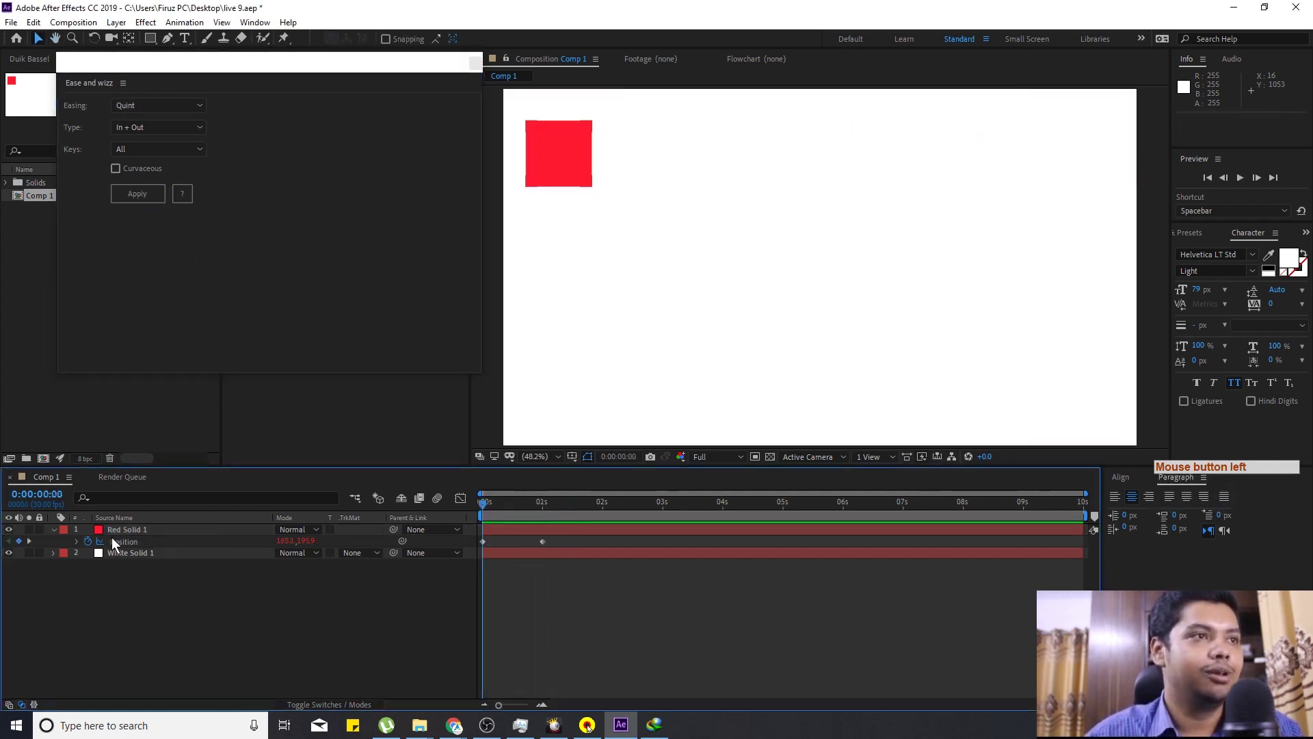
Reveal the Quint expression code on Position and preview the slide again.
click(82, 546)
click(758, 600)
key(Delete)
double_click(601, 544)
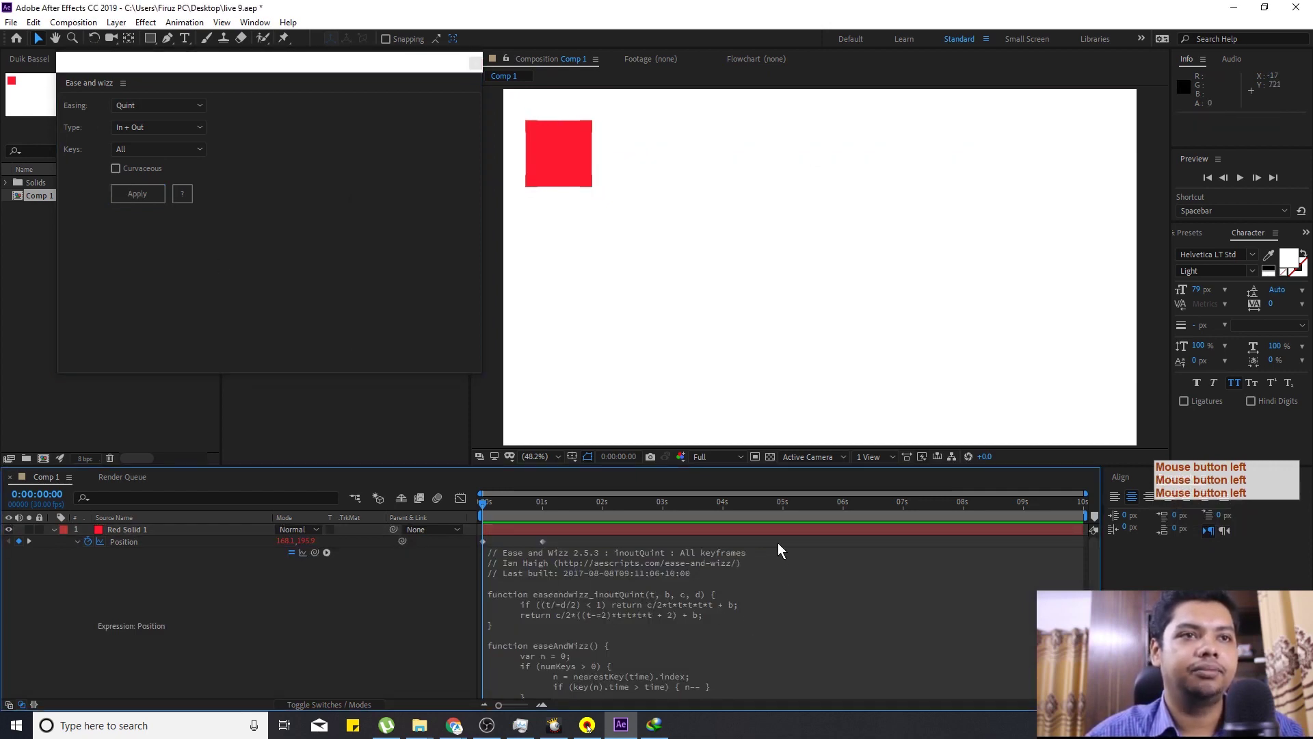
click(782, 548)
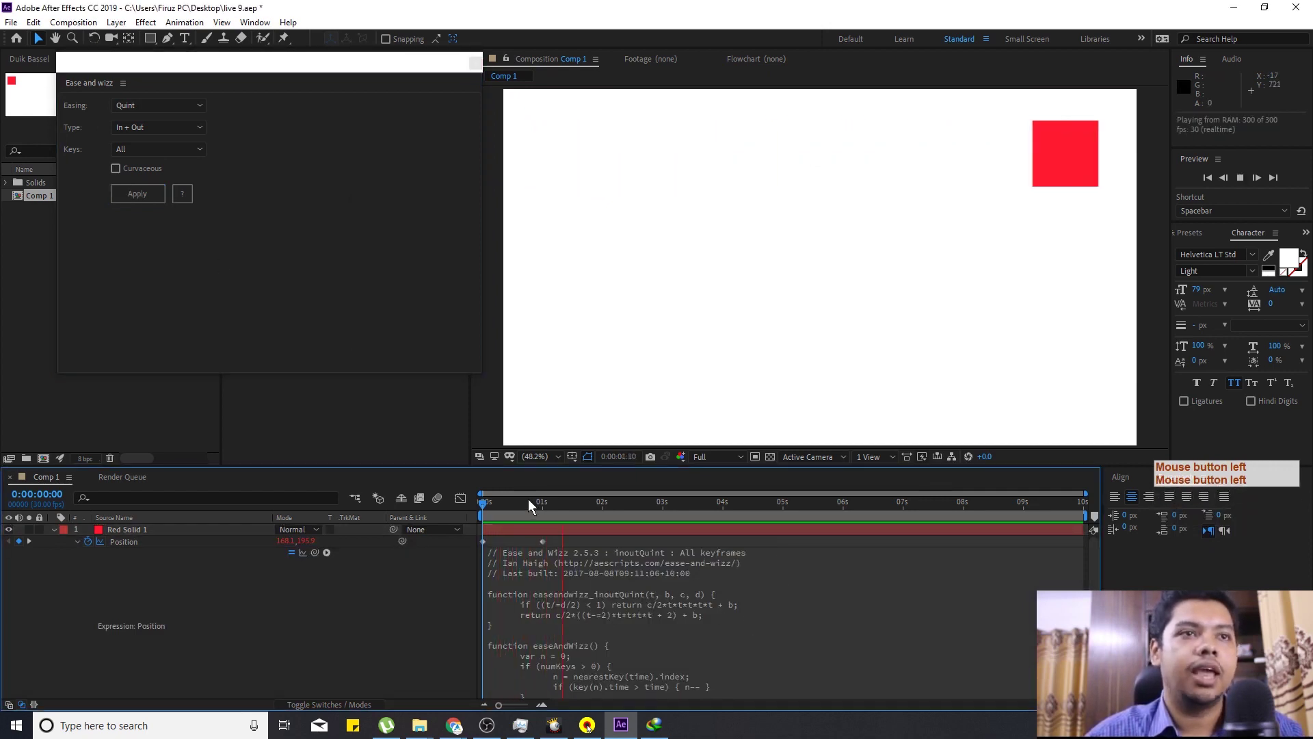
click(516, 512)
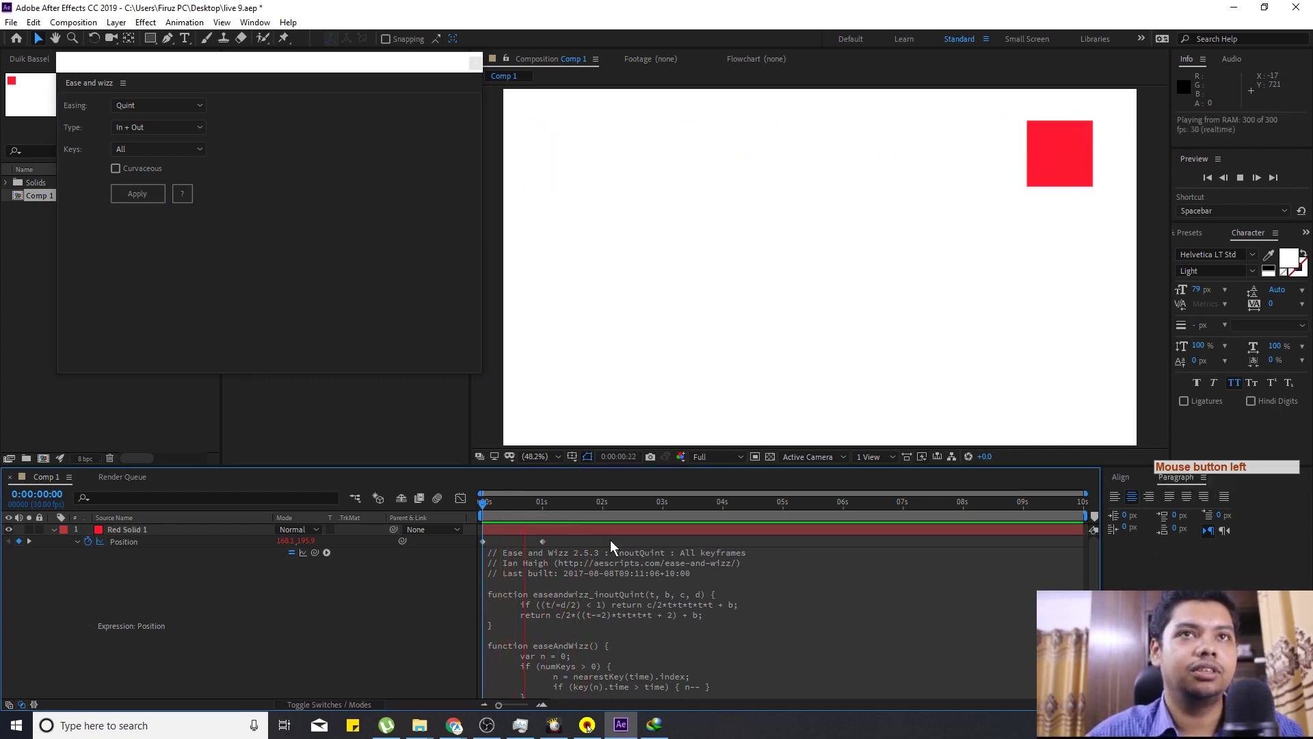
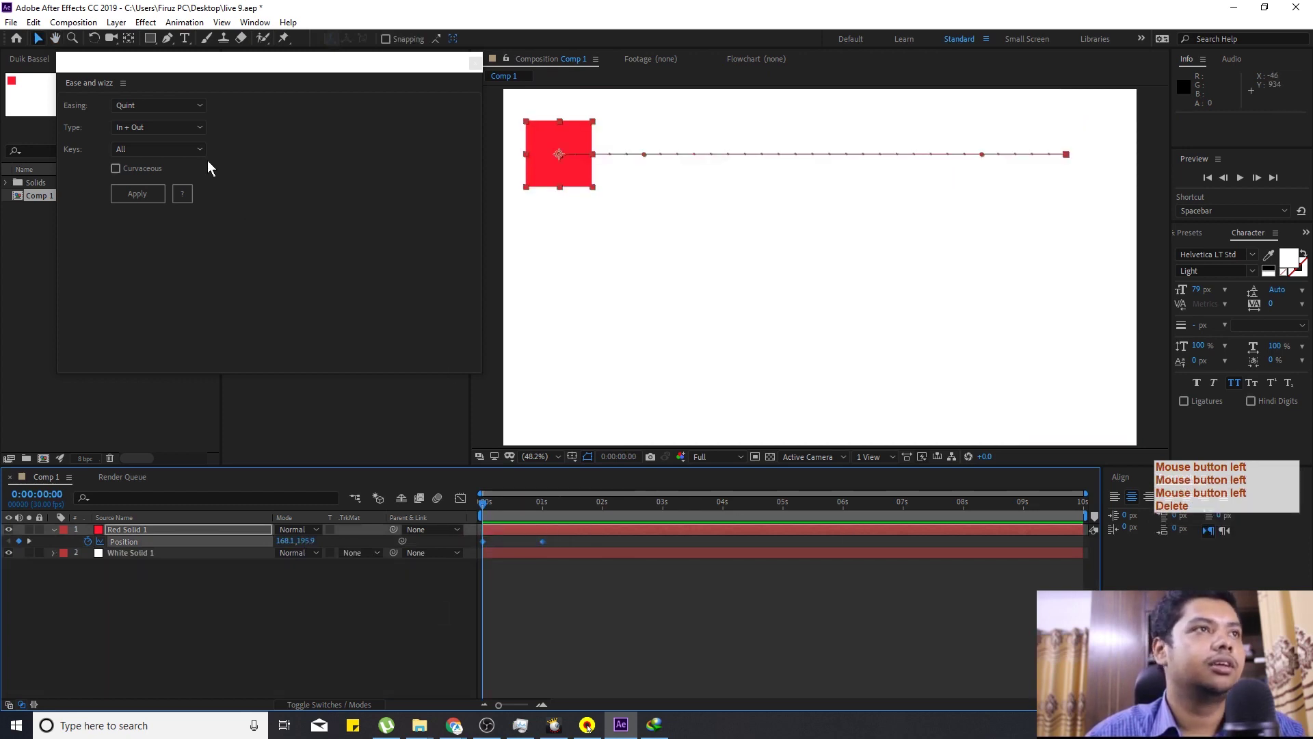
Apply Bounce In + Out easing to the square's Position keyframes.
click(176, 108)
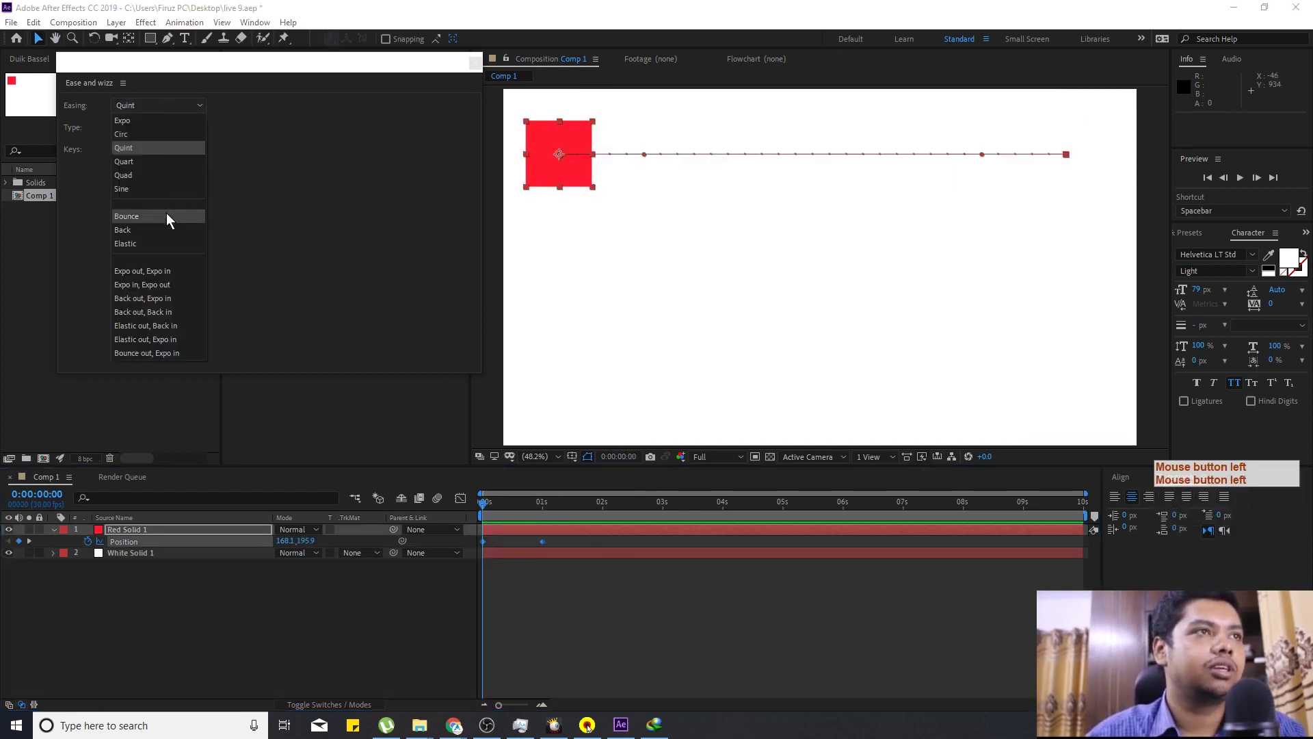
click(171, 219)
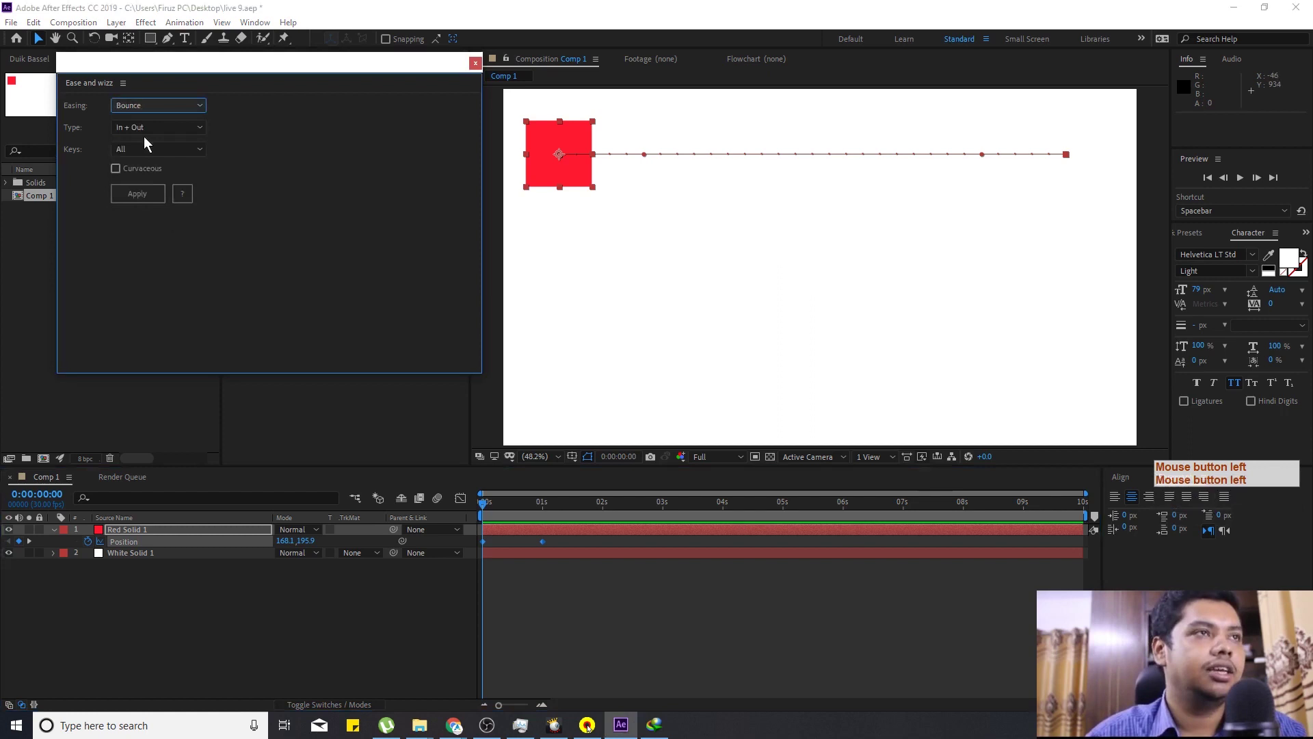
click(154, 195)
Preview the Bounce-eased slide, then undo the easing with Ctrl+Z.
click(427, 609)
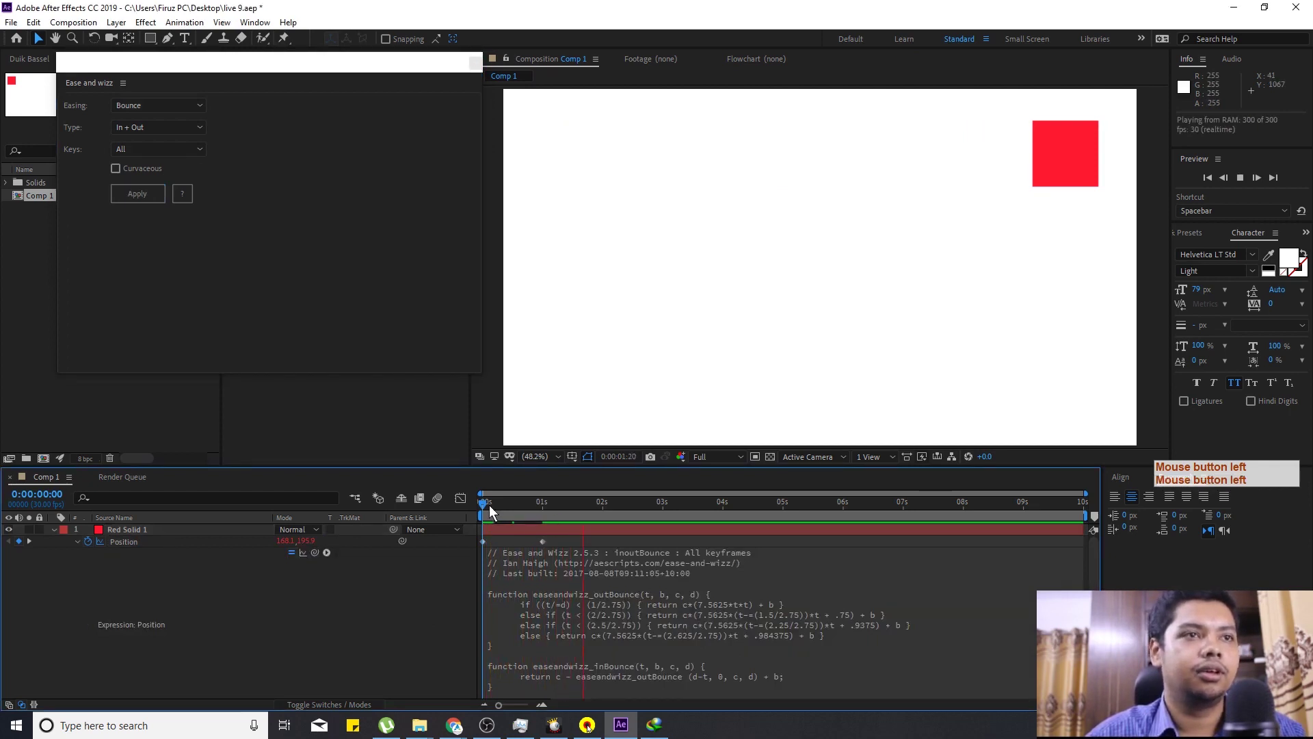
click(476, 505)
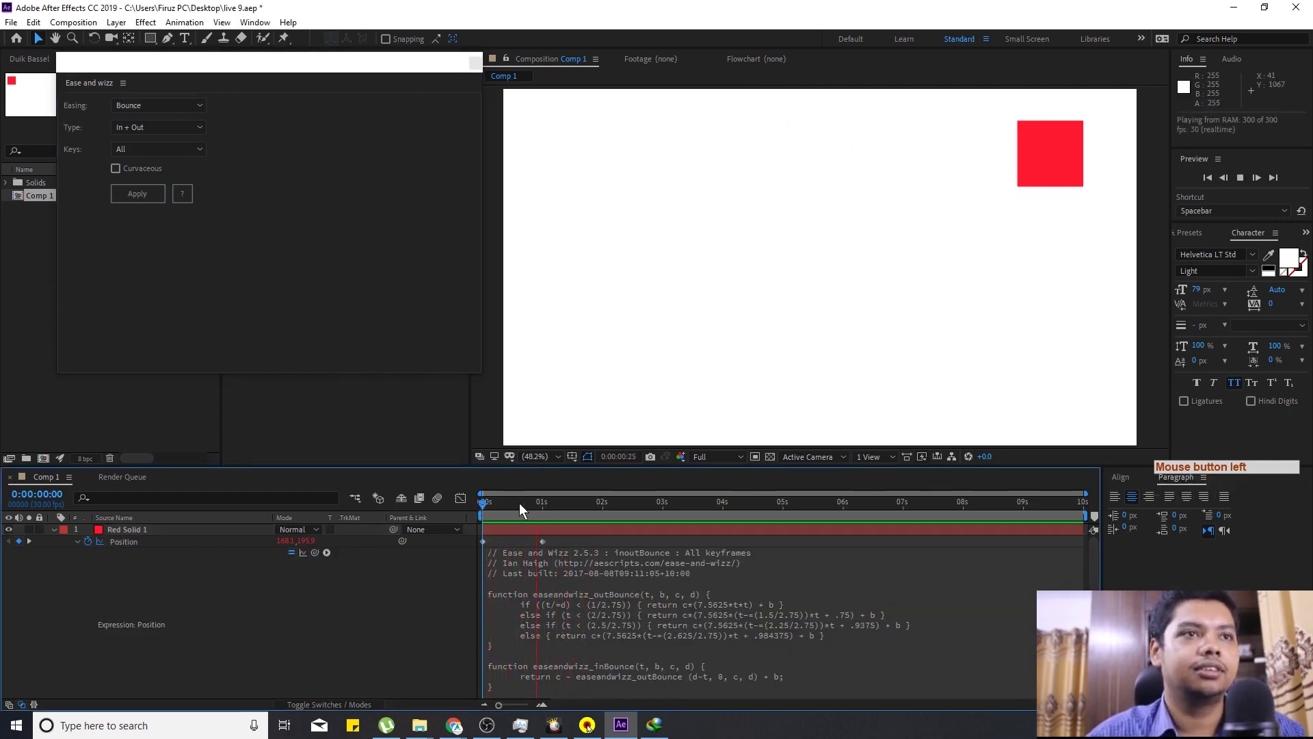
click(483, 510)
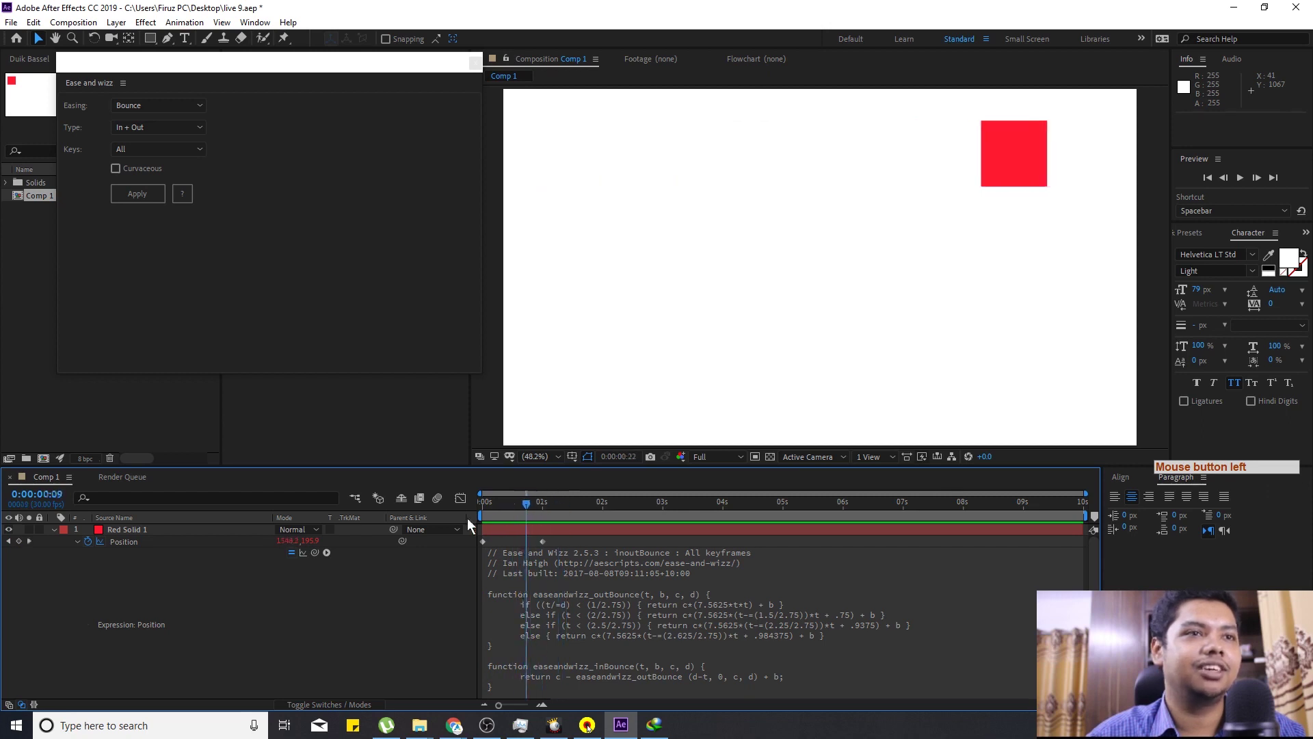
key(ctrl+z)
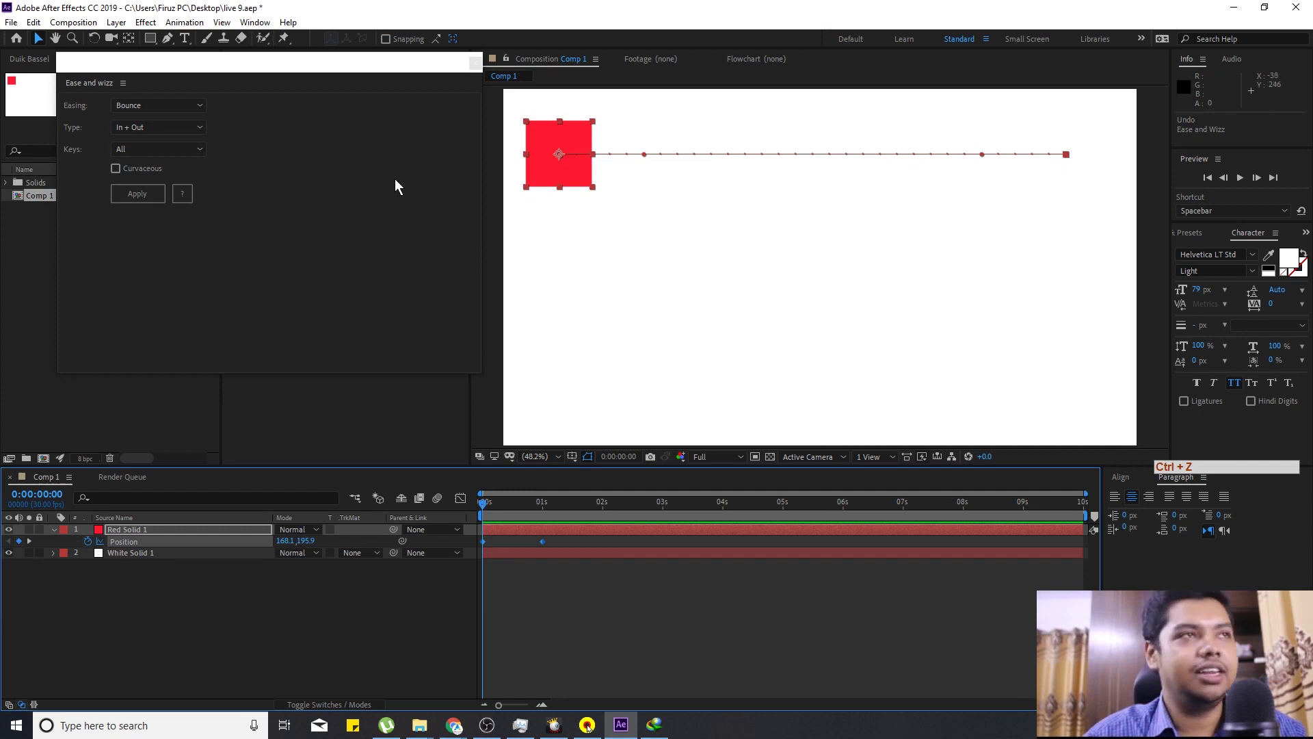
Undo the previous ease and apply Ease and Wizz with Type Out and Bounce easing to the Position keyframes.
key(ctrl+z)
click(158, 134)
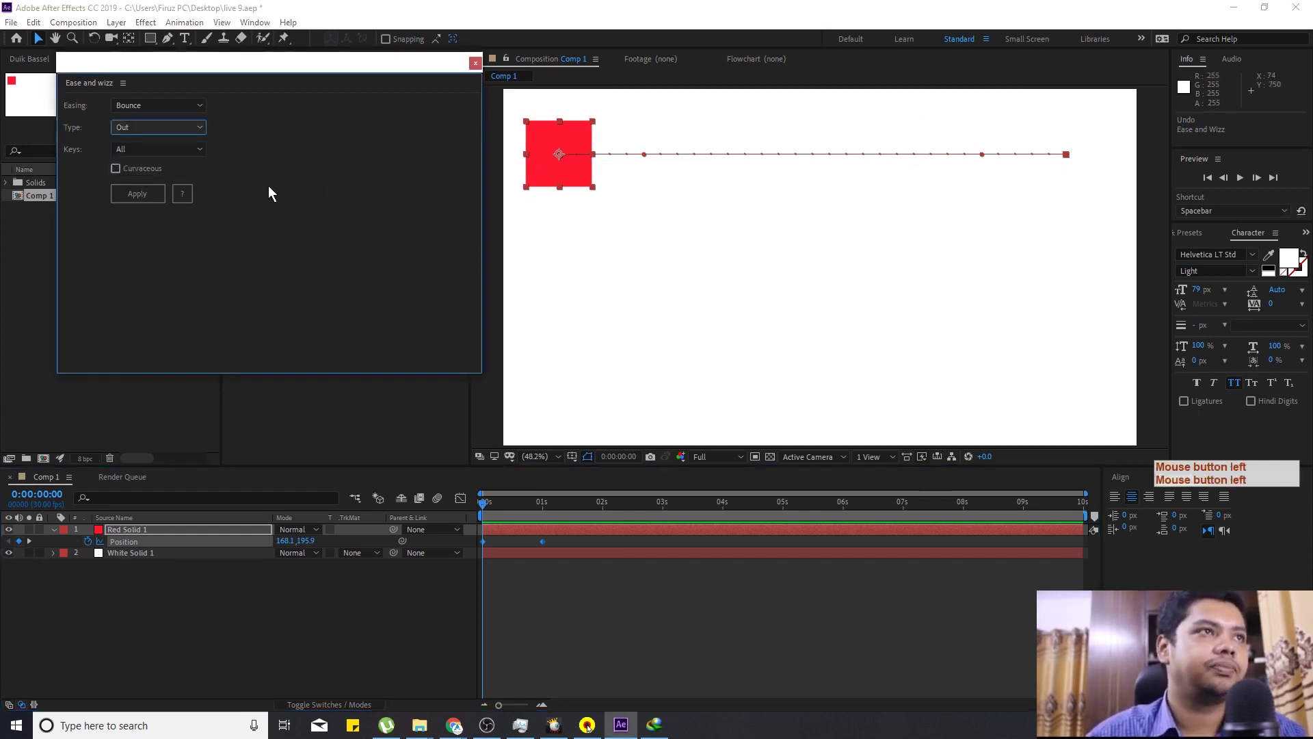
click(168, 155)
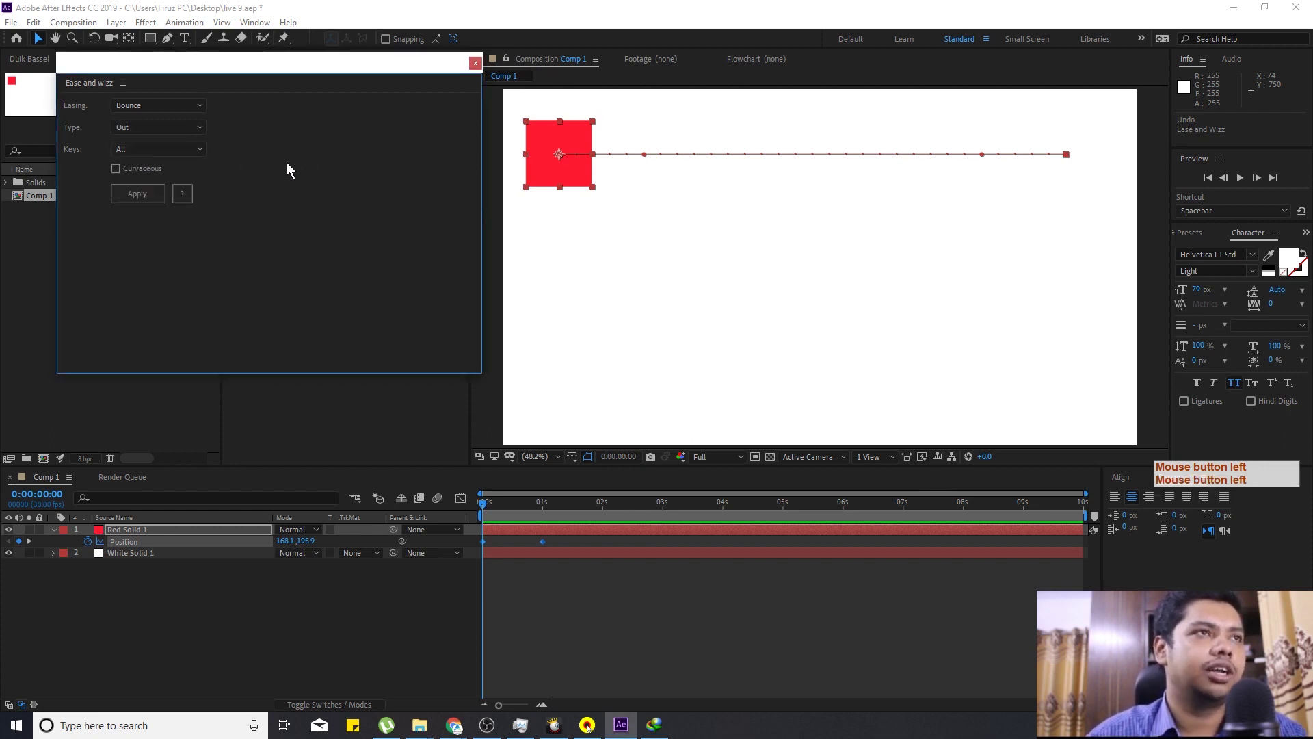
click(147, 194)
Preview the red square's bouncing slide to the top-right of the composition.
click(436, 604)
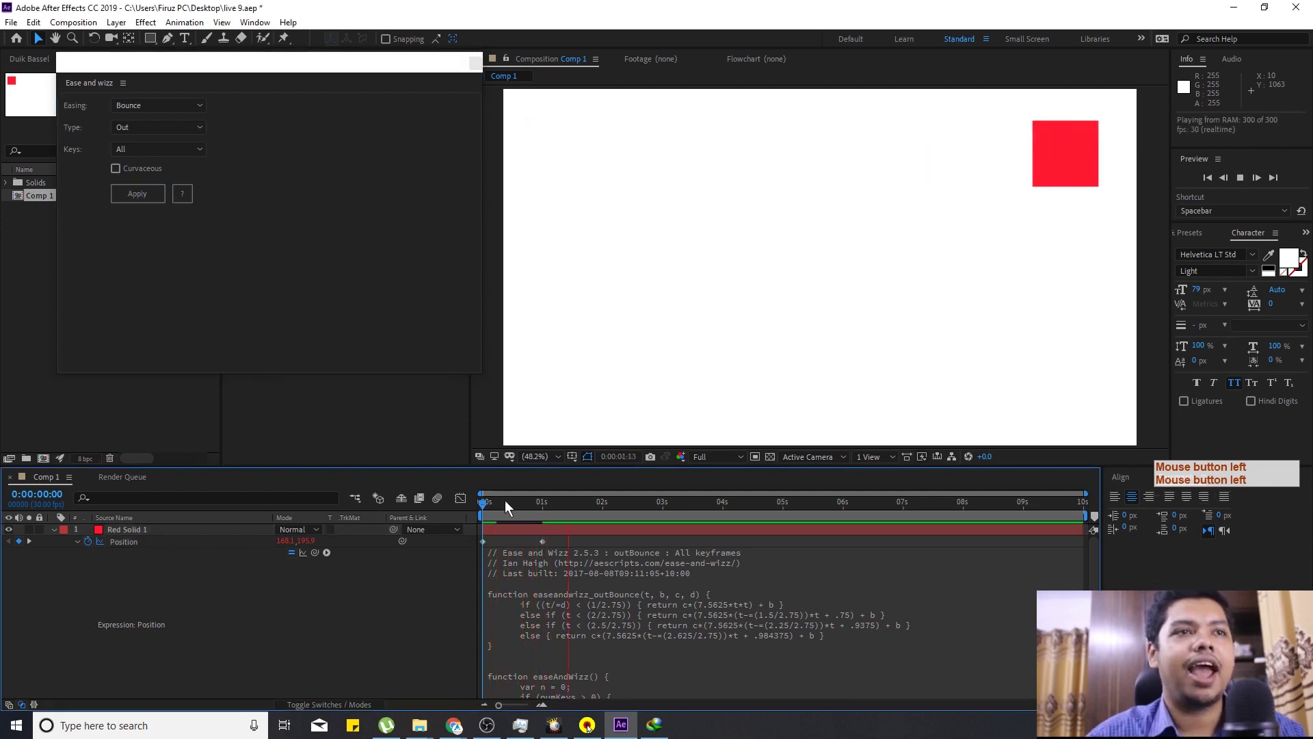
click(480, 510)
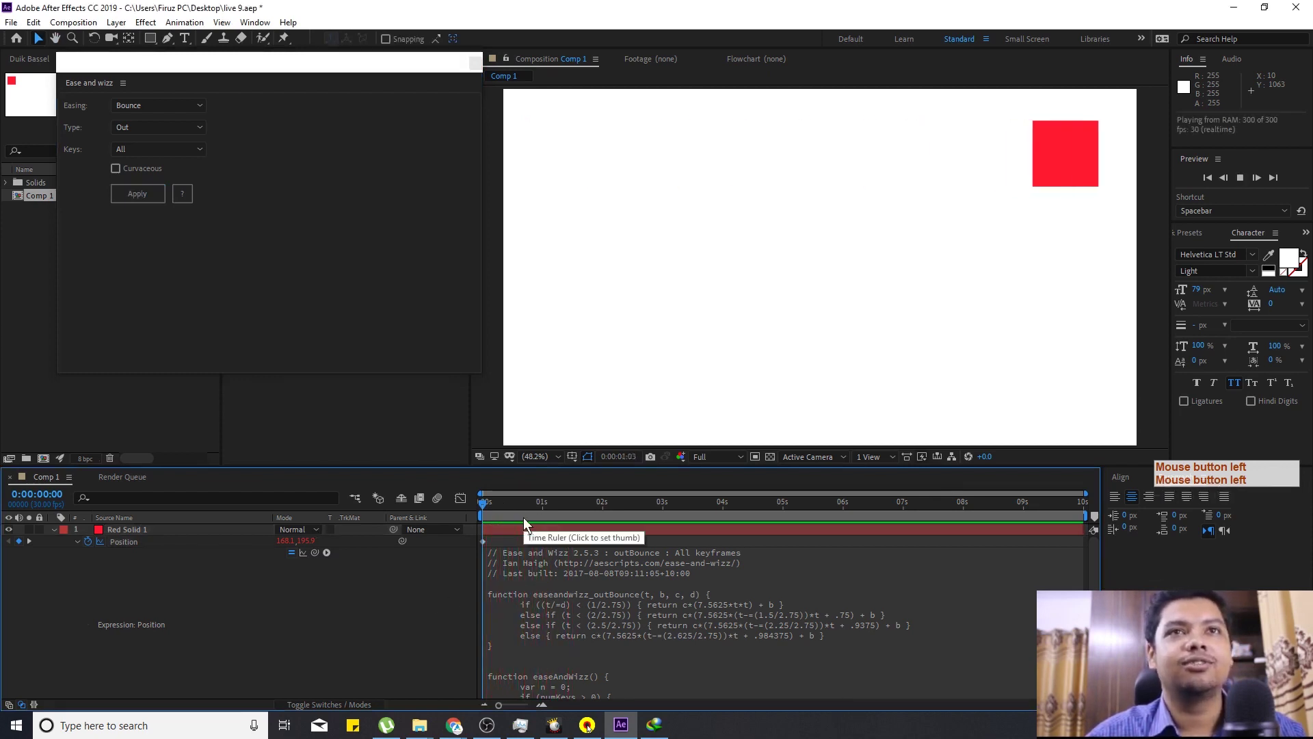
click(547, 503)
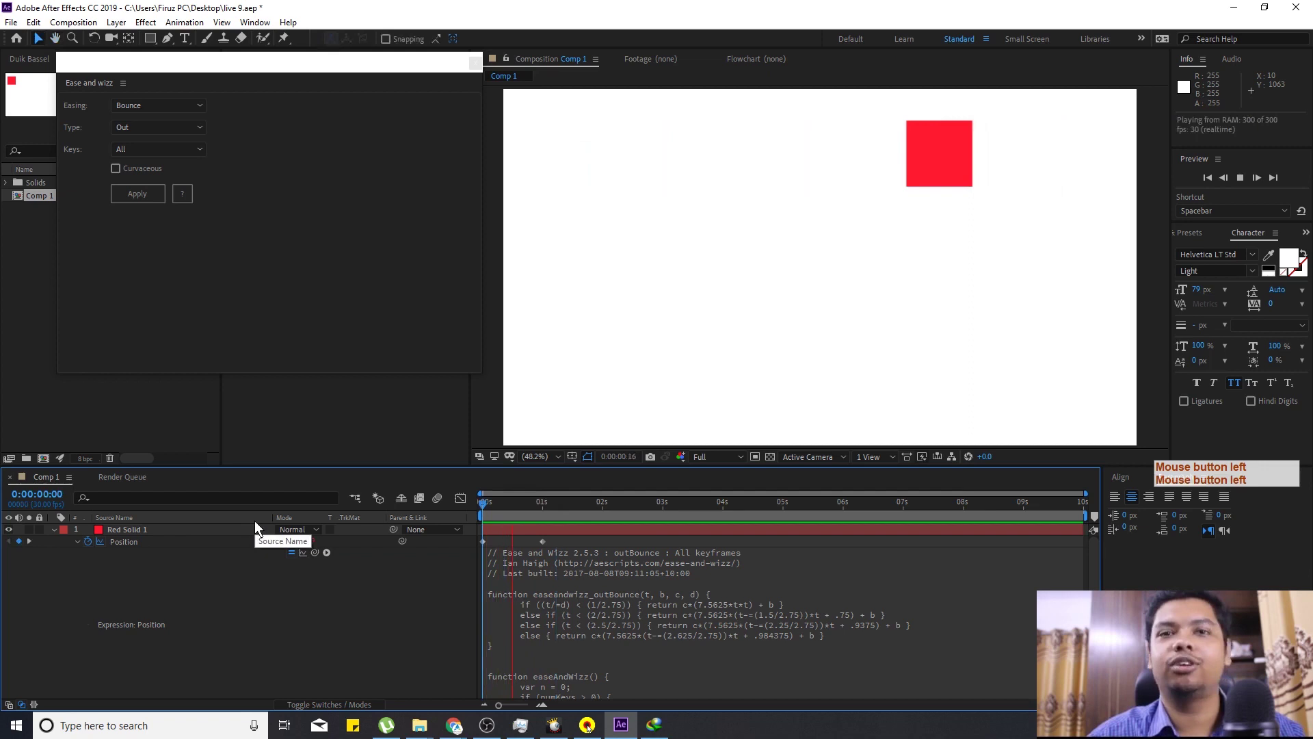
click(442, 512)
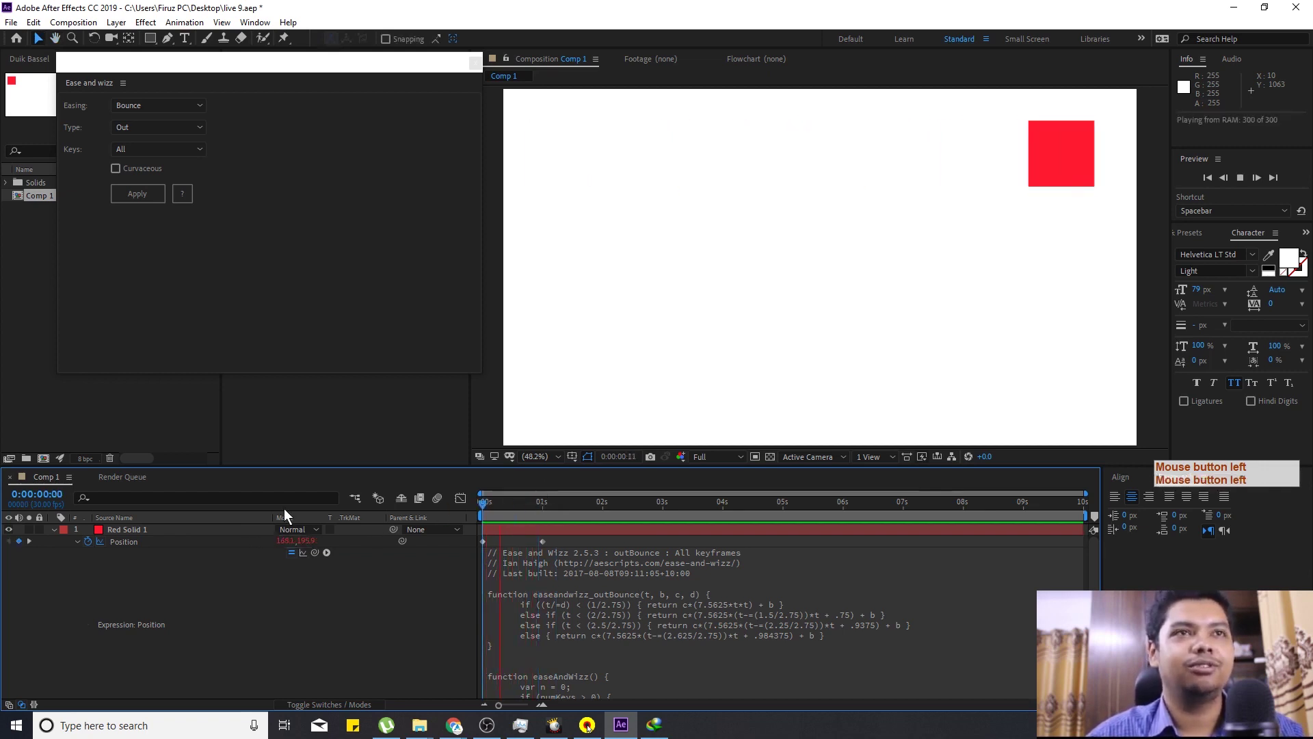